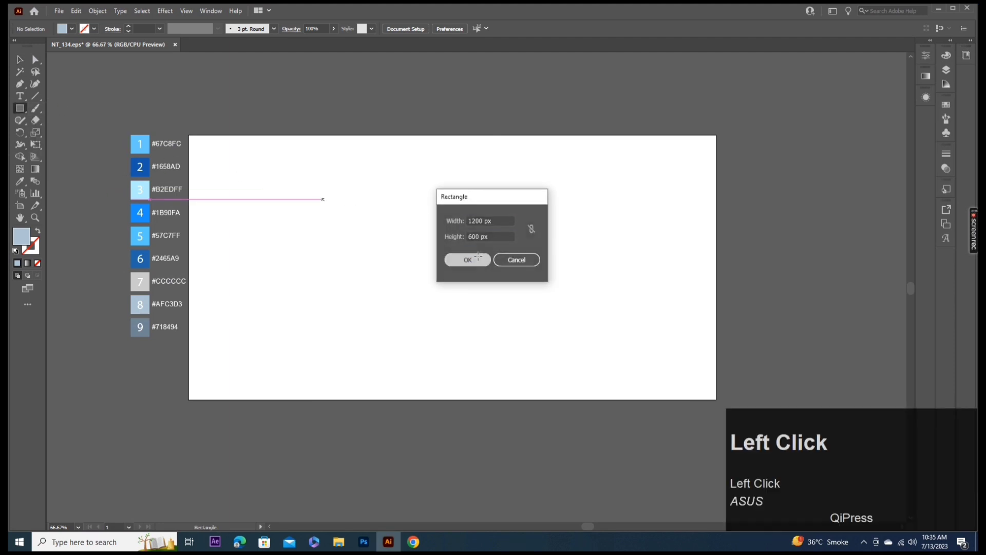
Create a 1200×600 px rectangle aligned to the artboard and give it a gradient fill
click(923, 59)
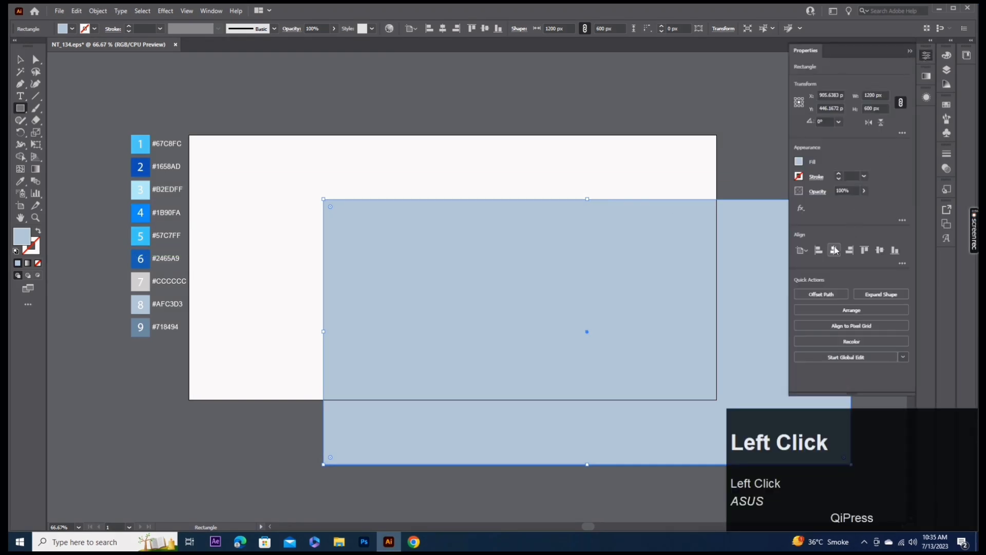
click(23, 60)
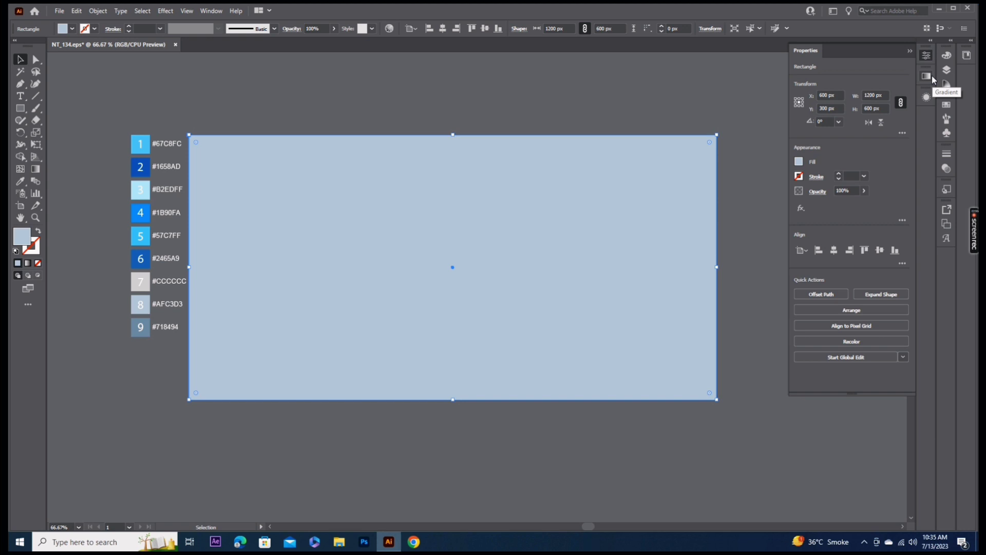
click(934, 79)
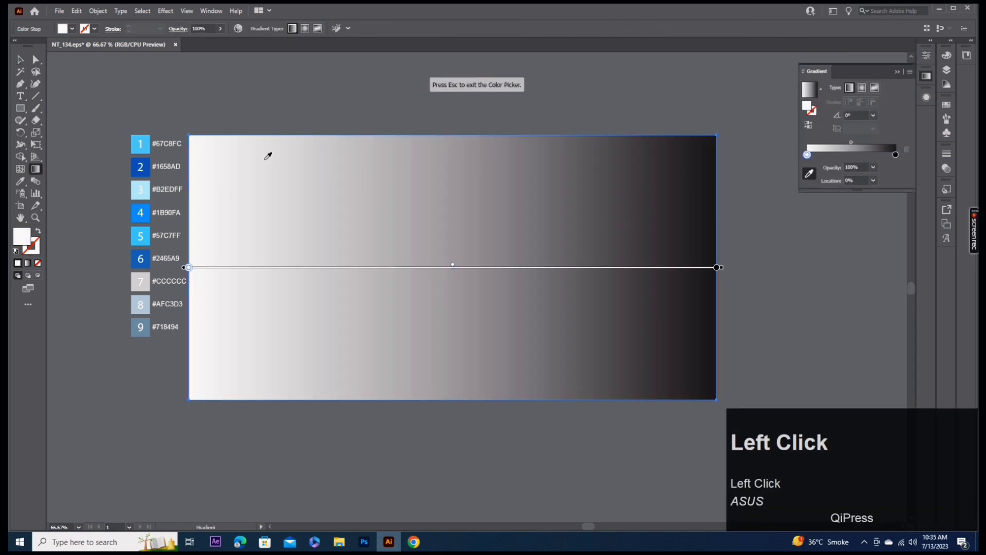
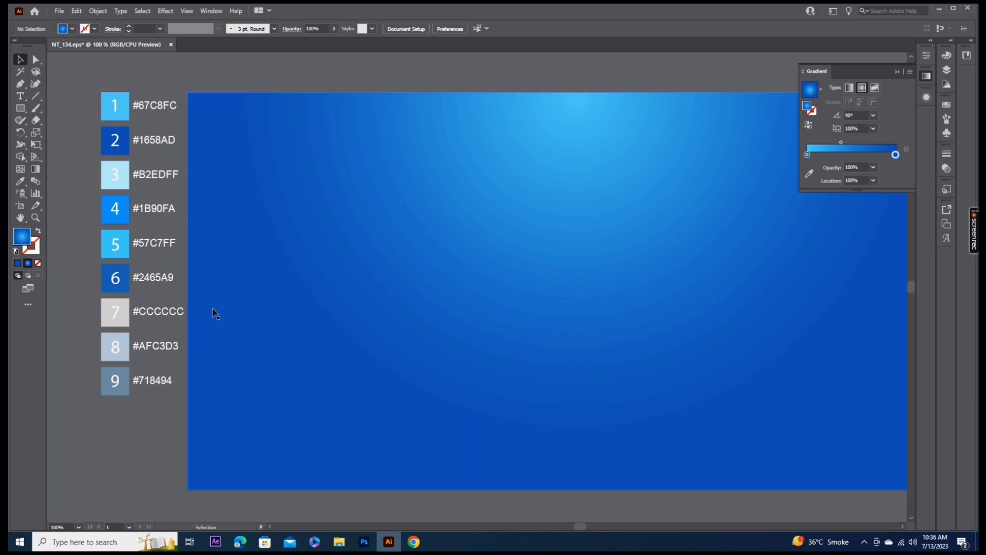
Type large '3D' lettering in Bauhaus 93 over the gradient background
click(23, 99)
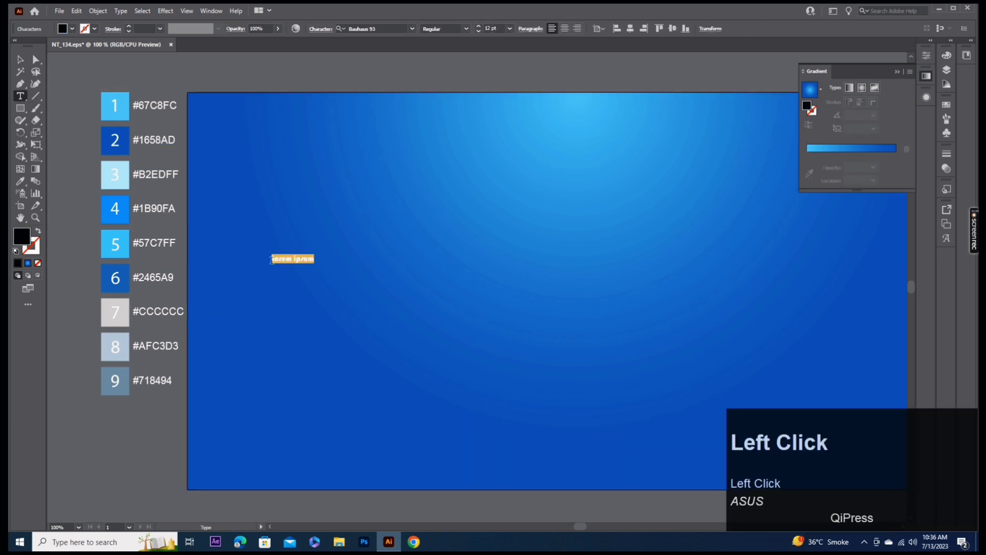
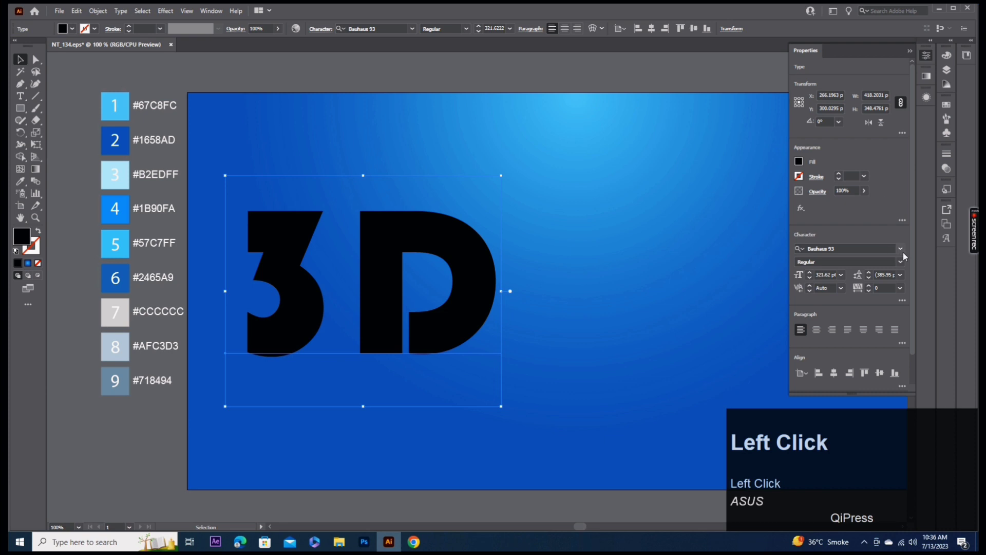
click(908, 254)
click(762, 302)
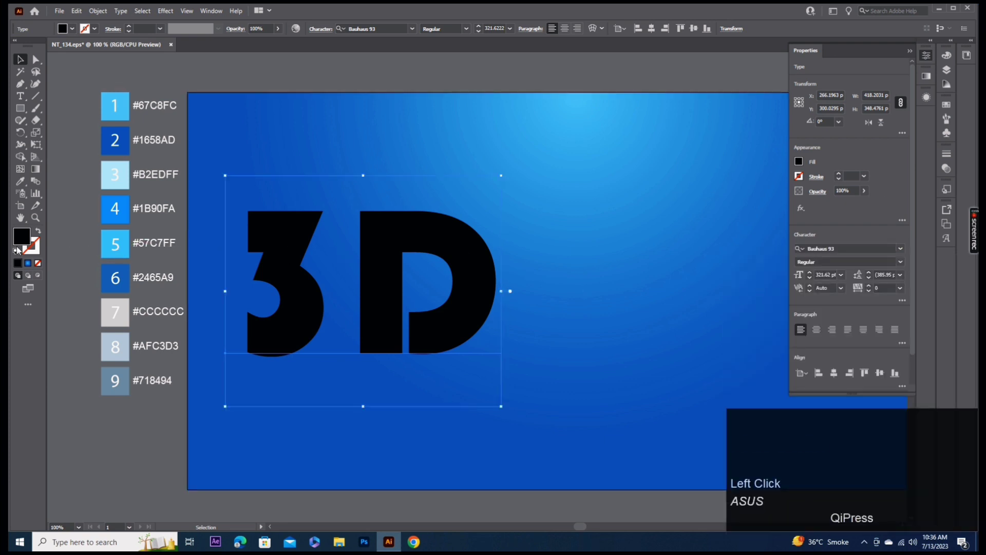
Remove the text's own fill and add a new blue-gradient fill via the Appearance panel
click(40, 269)
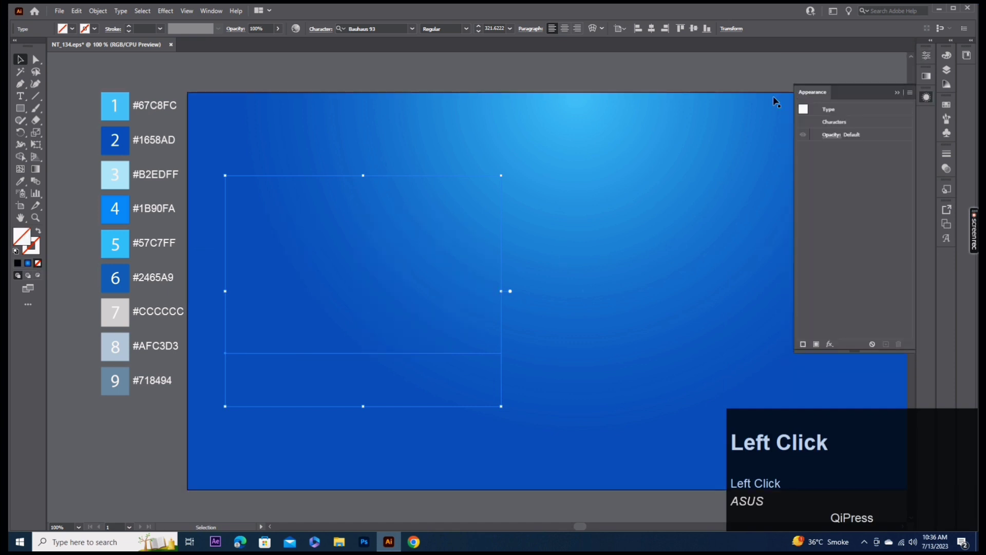
click(215, 16)
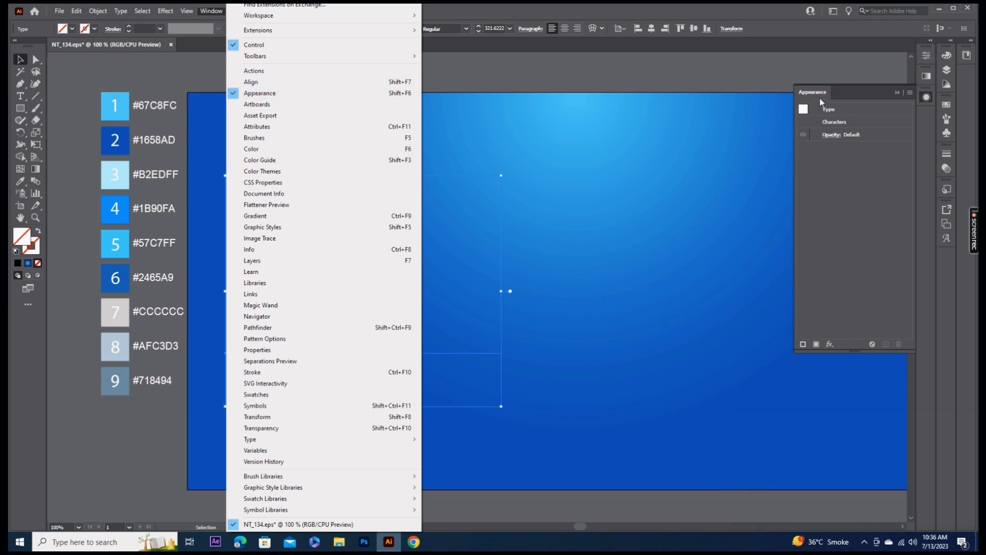
click(828, 100)
click(820, 343)
click(932, 81)
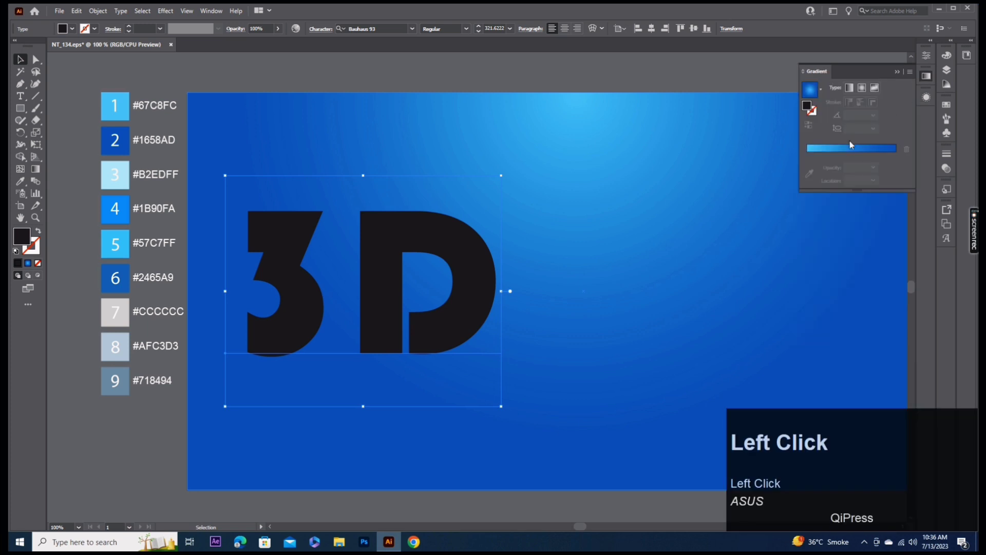
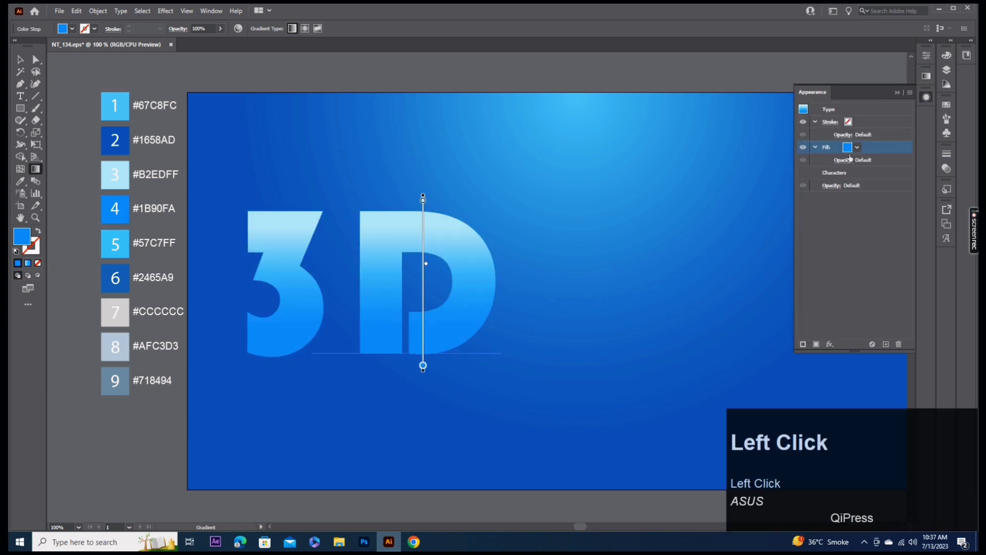
Shrink the gradient fill inward with an Offset Path of -2.271
click(833, 347)
click(800, 153)
text(-2.271)
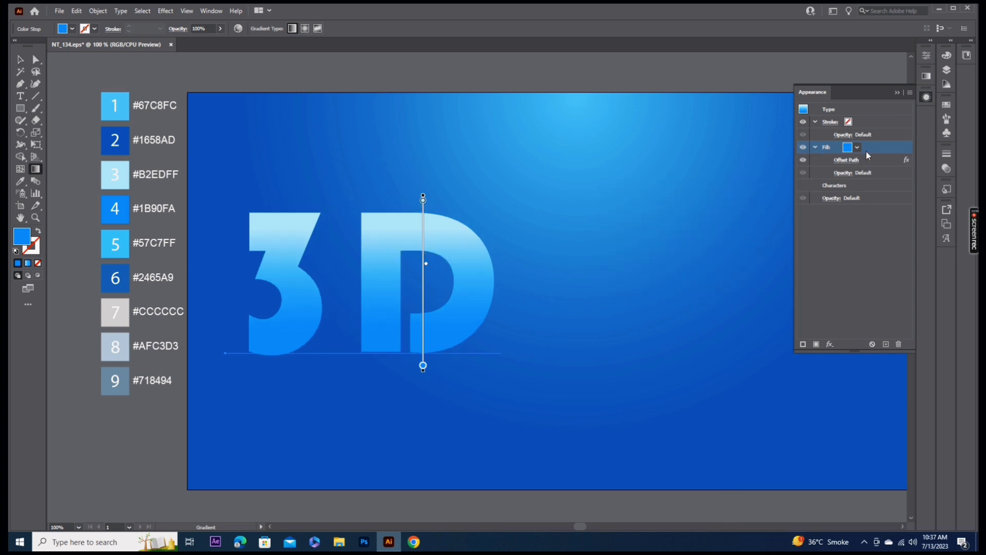
Add a white fill beneath with a positive offset and a Transform nudge of 1.5135 px
click(23, 60)
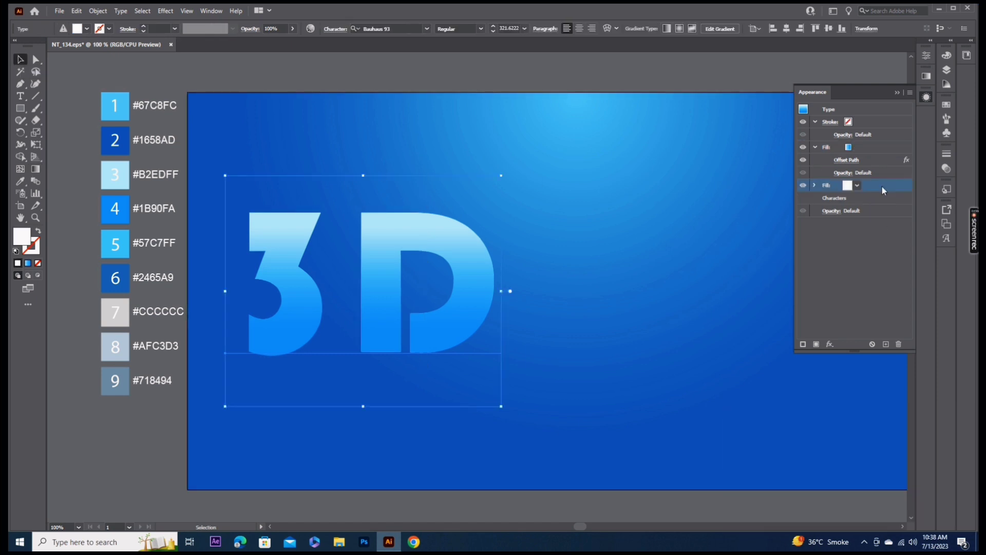
click(816, 185)
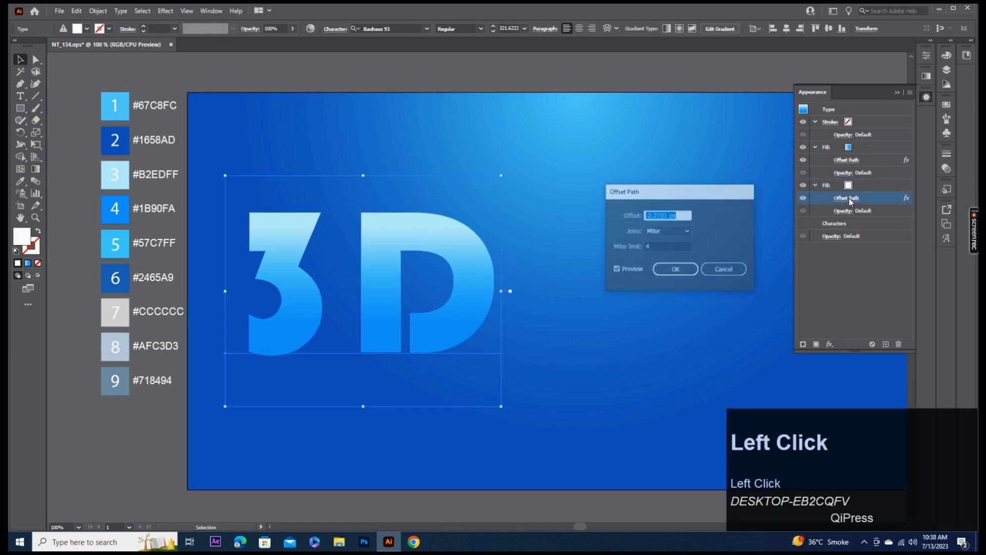
click(681, 272)
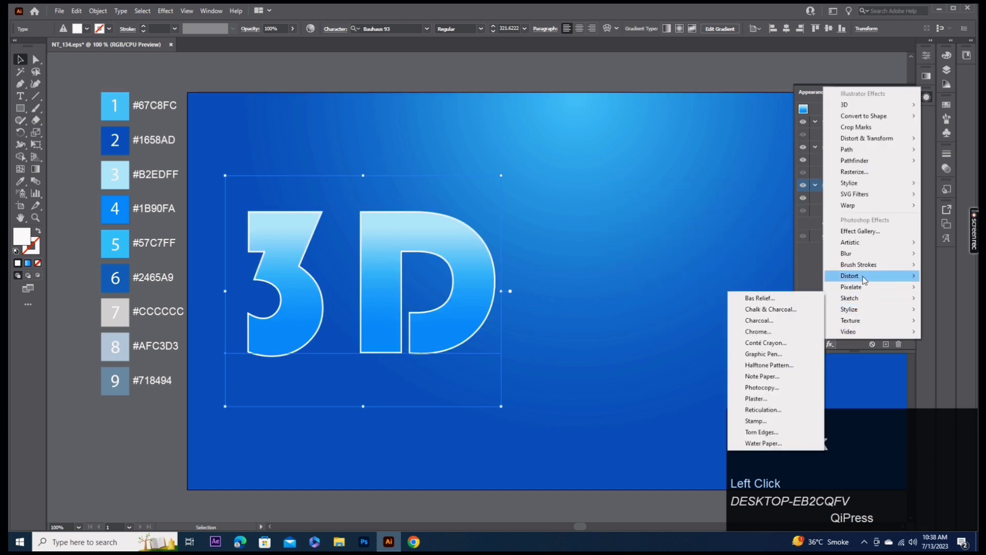
click(781, 174)
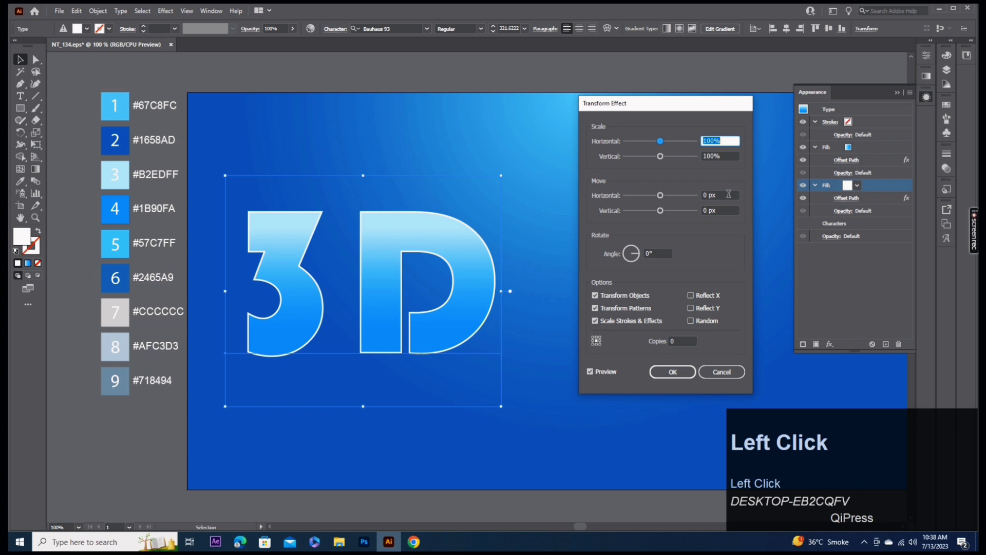
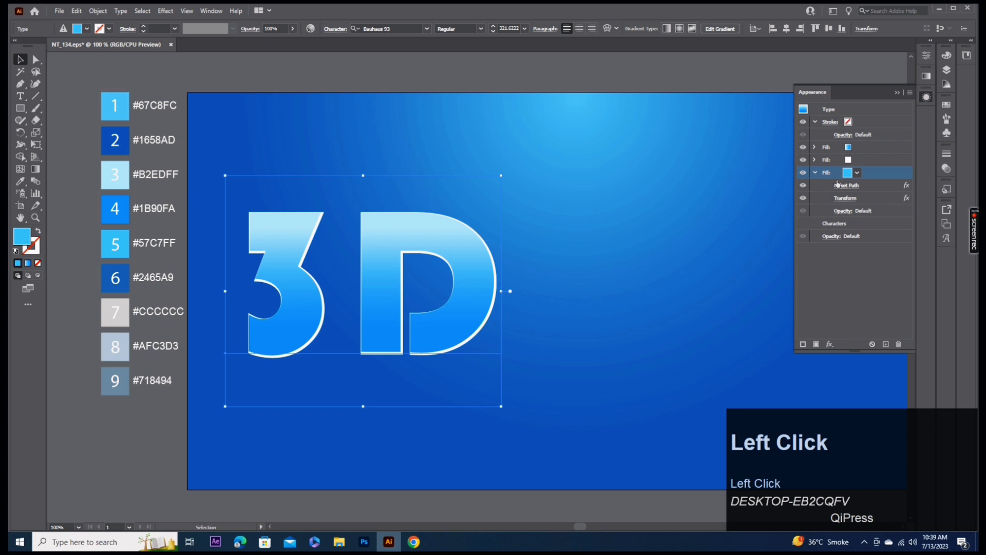
Set the new bright blue fill's Offset Path to 1.513
text(1.513)
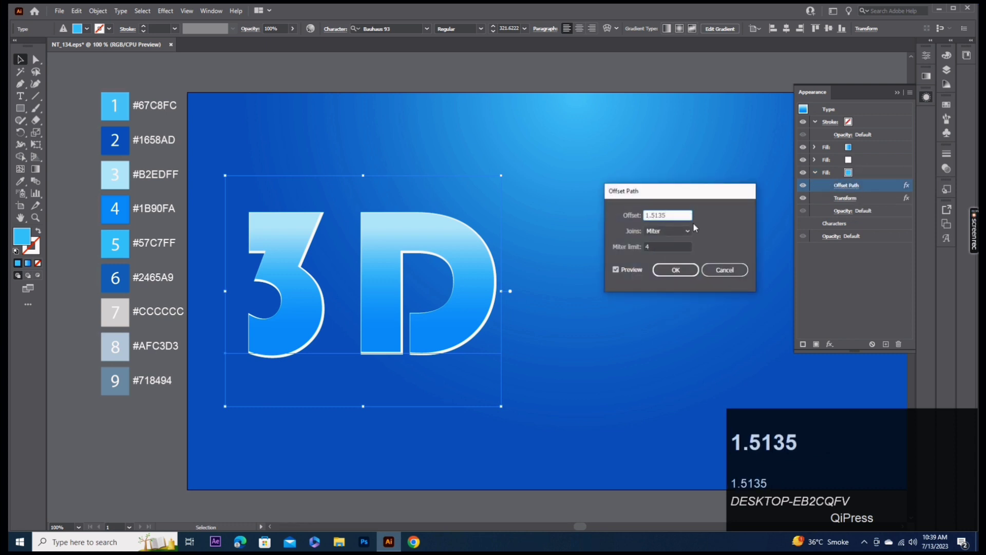
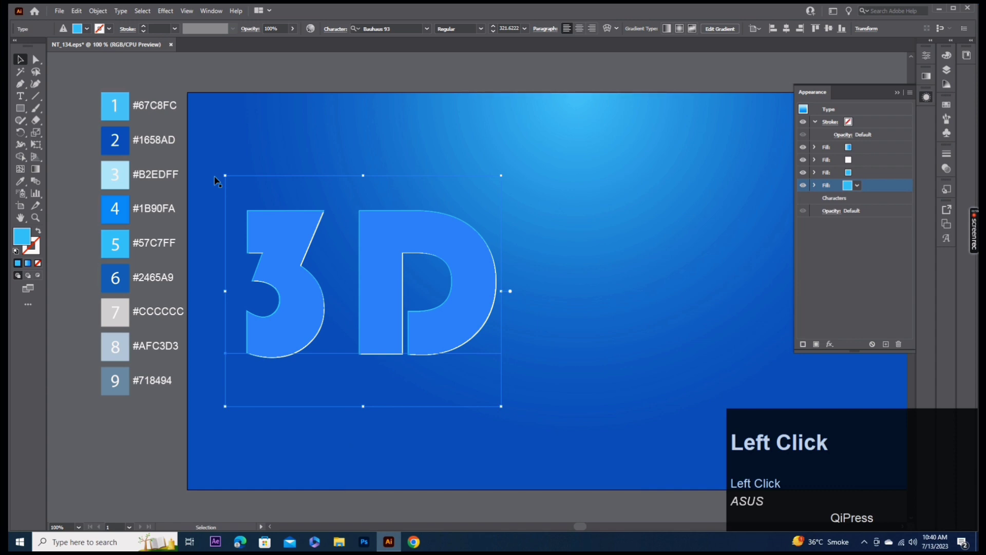
Give the bottom dark blue fill a Transform shift effect
click(857, 228)
click(693, 271)
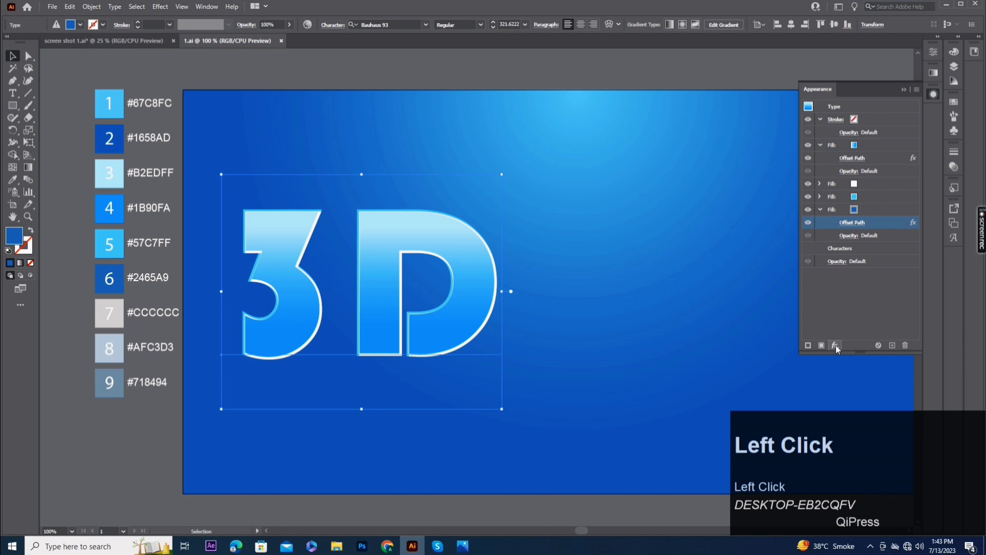
click(771, 175)
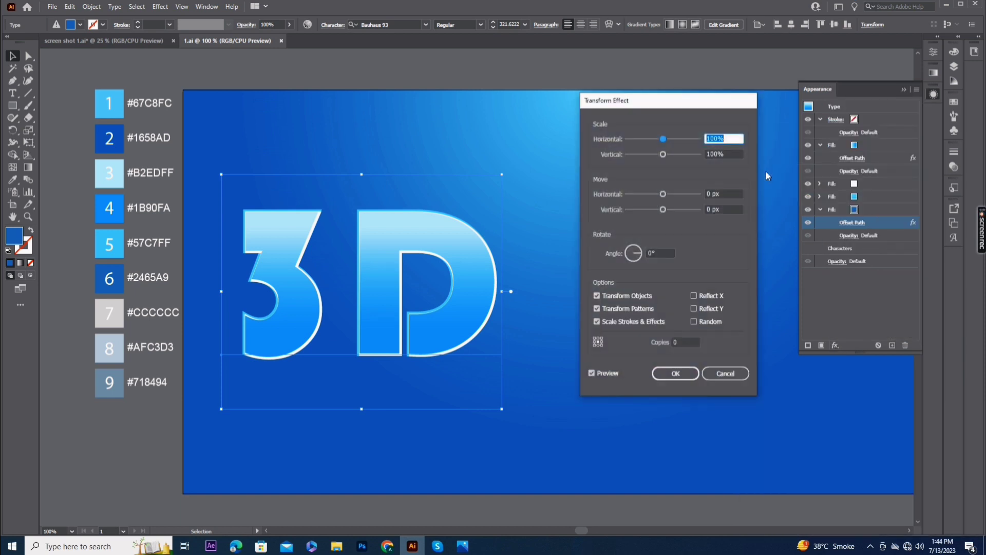
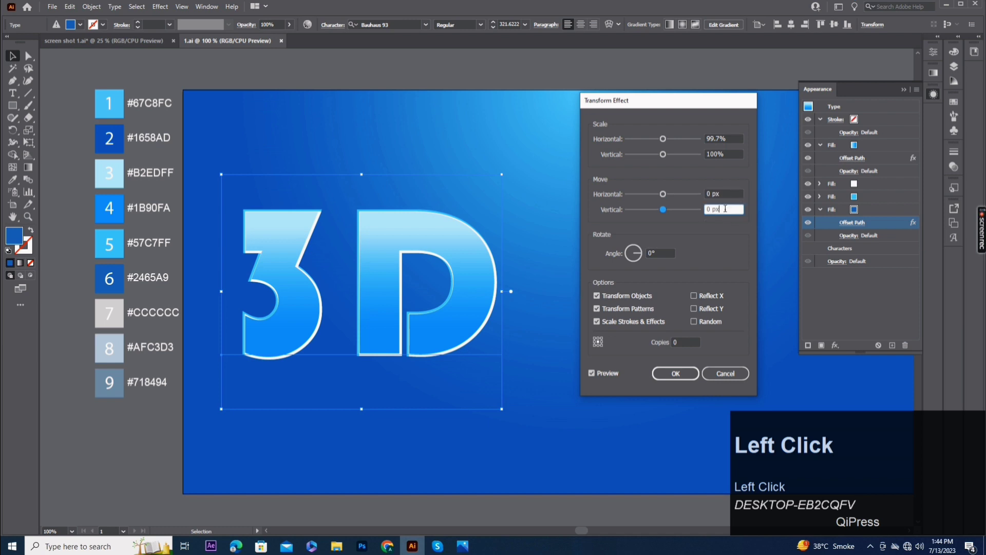
text(.)
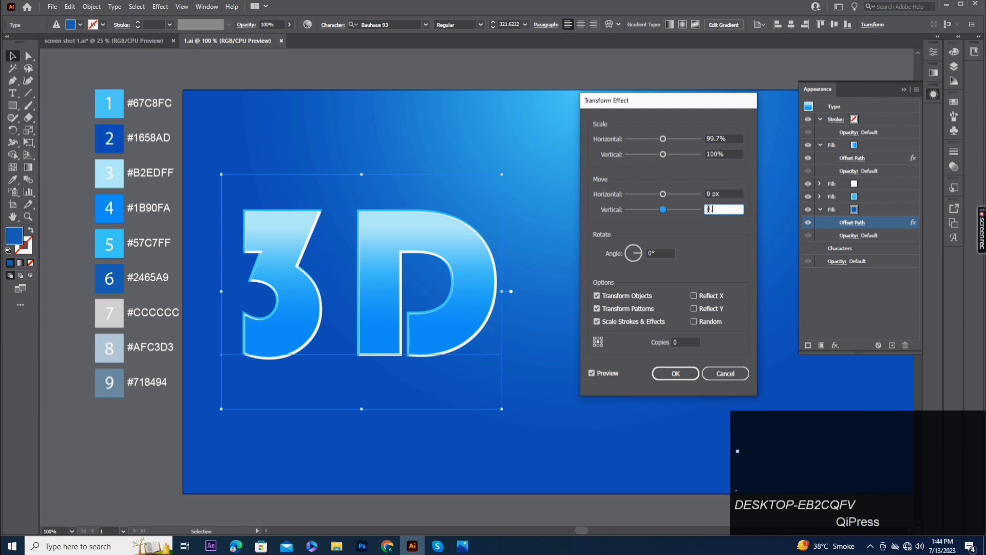
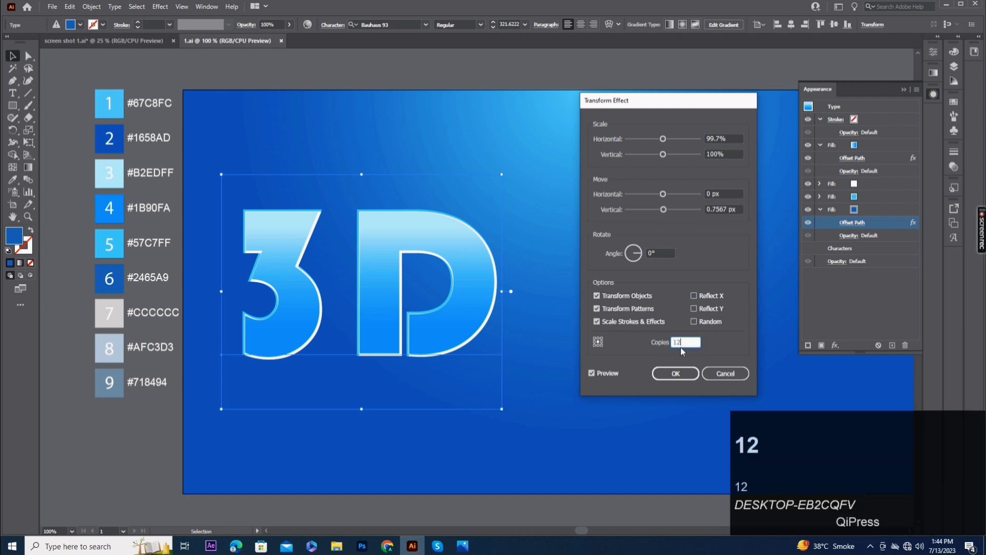
click(688, 377)
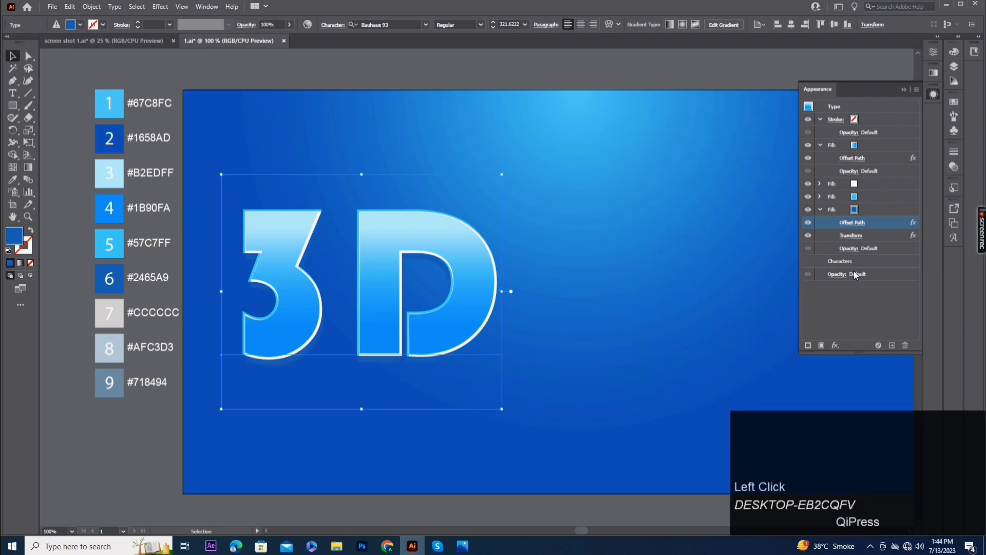
Add an Overlay inner glow at 75% opacity, about 9 px blur, to the dark blue fill
click(880, 213)
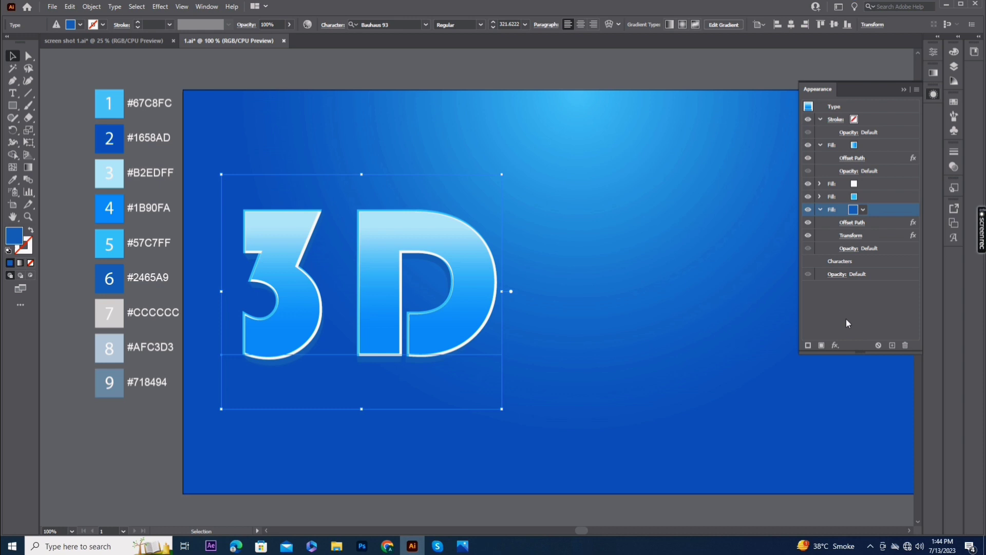
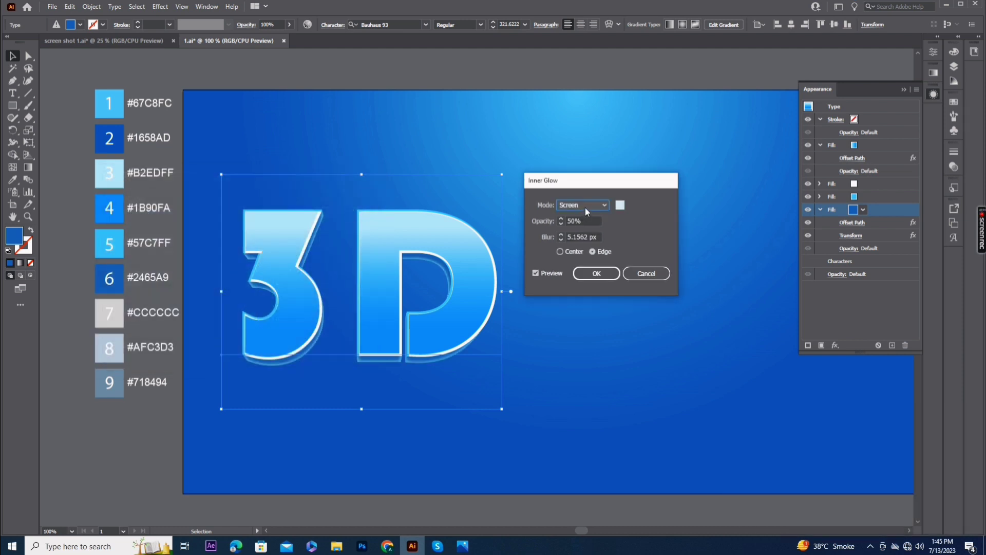
click(582, 211)
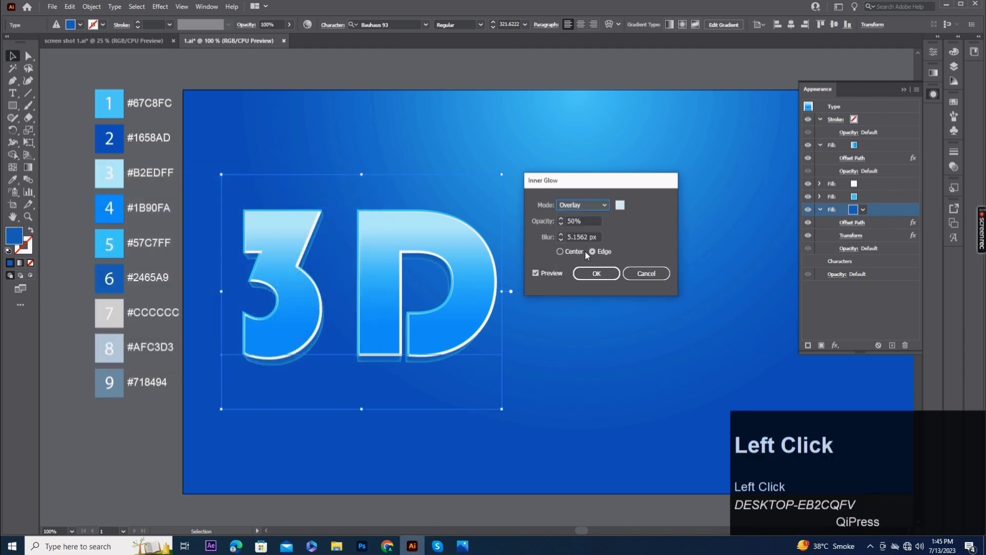
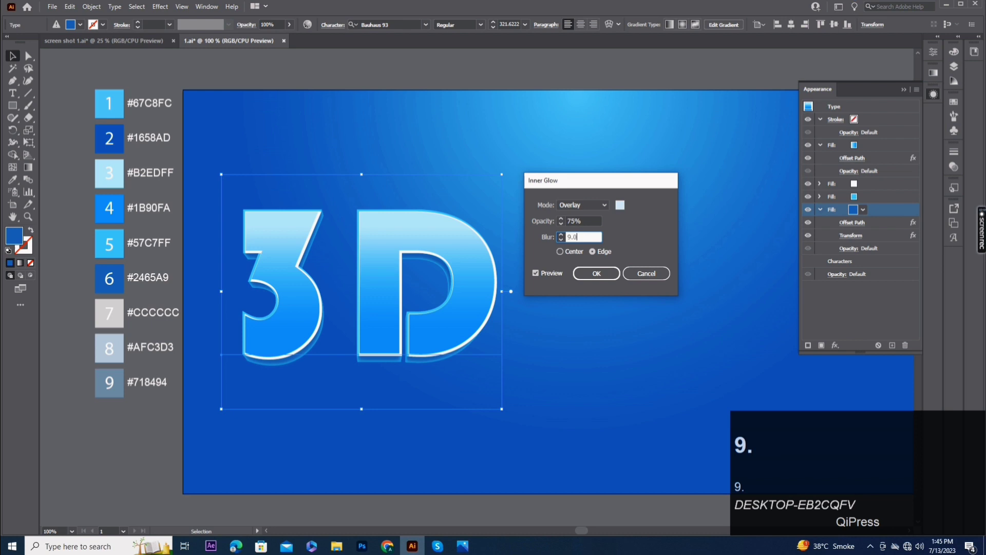
Confirm the inner glow, duplicate the fill as a black shadow and adjust its Transform move
text(86)
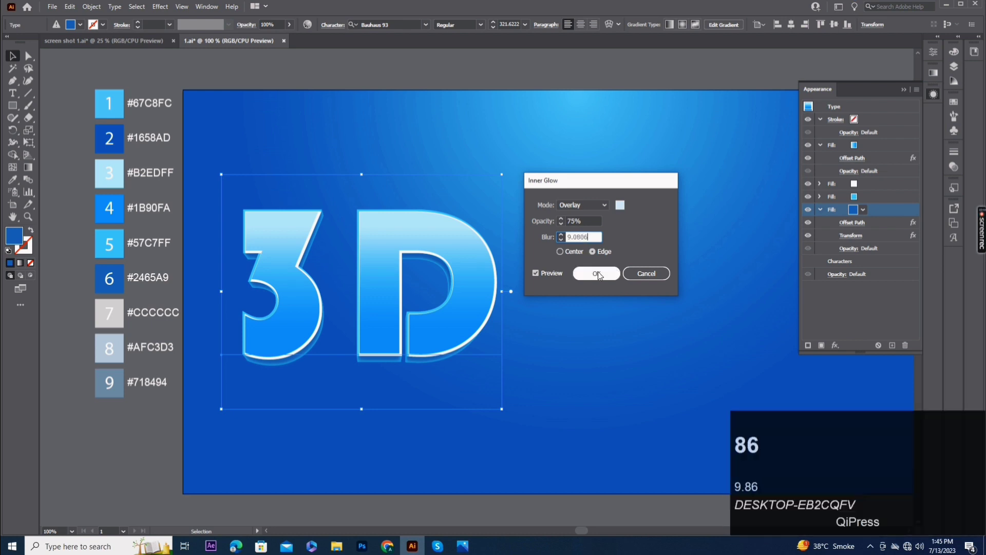
click(600, 275)
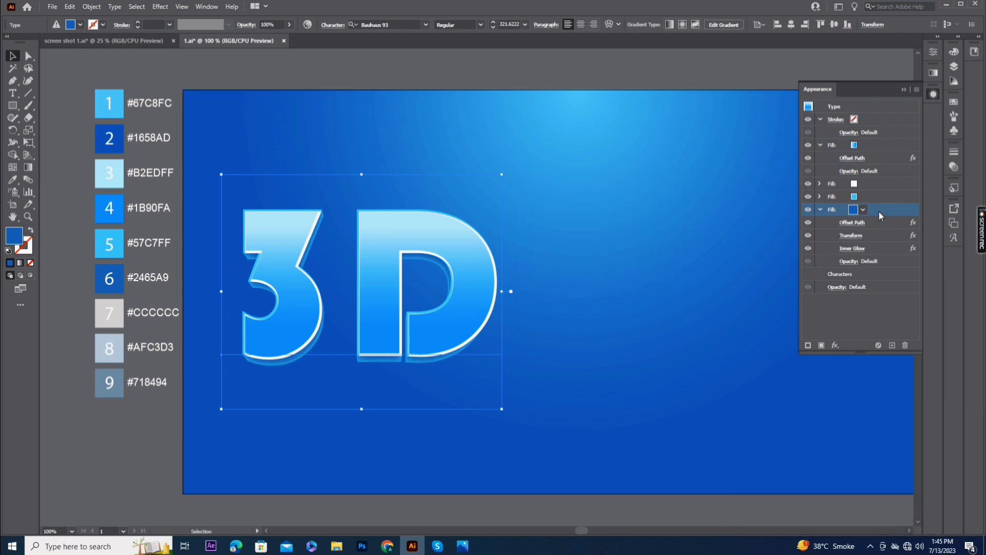
drag(899, 346, 857, 199)
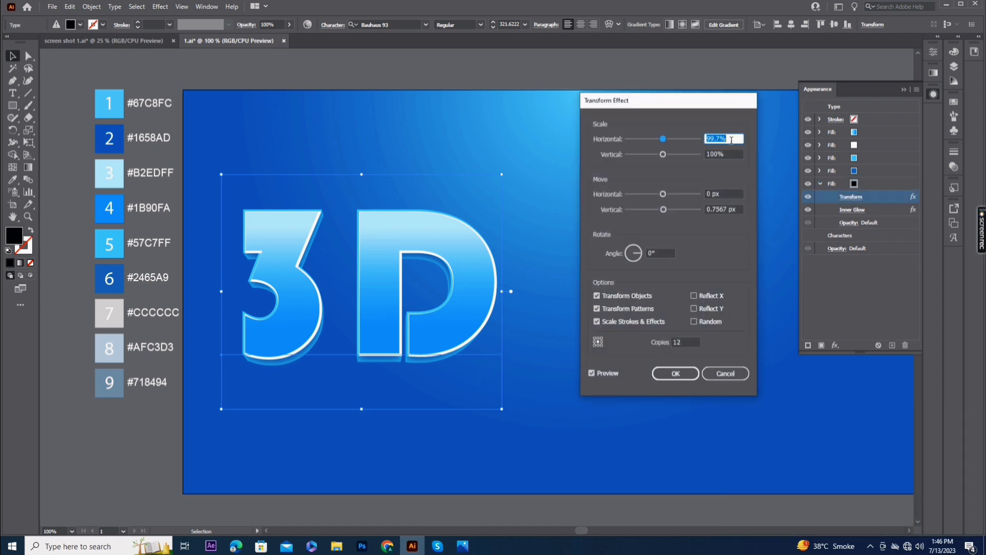
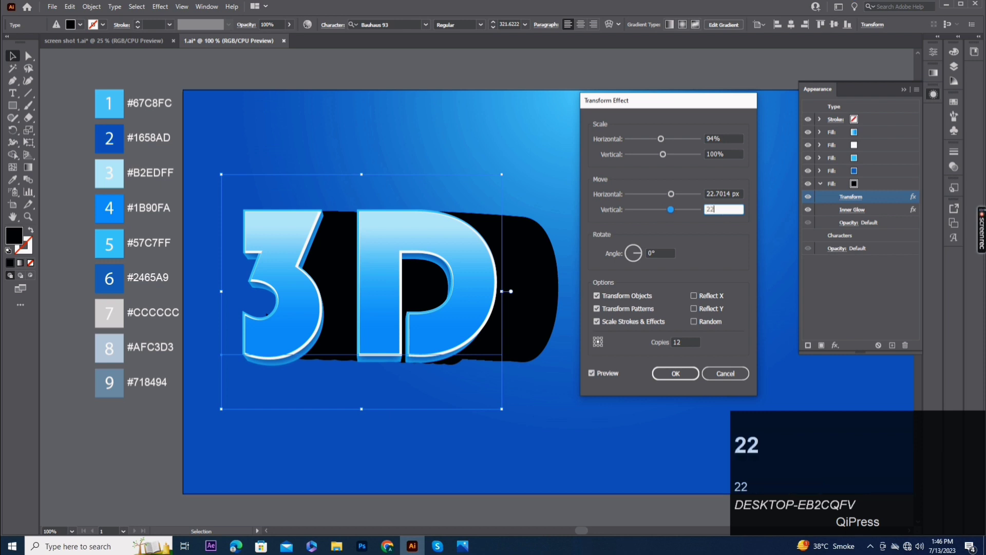
text(.)
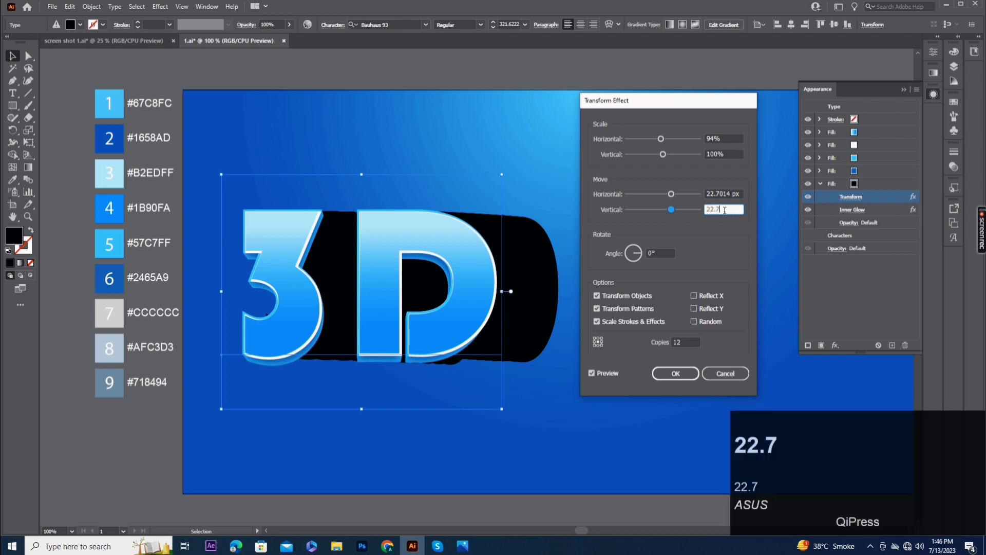
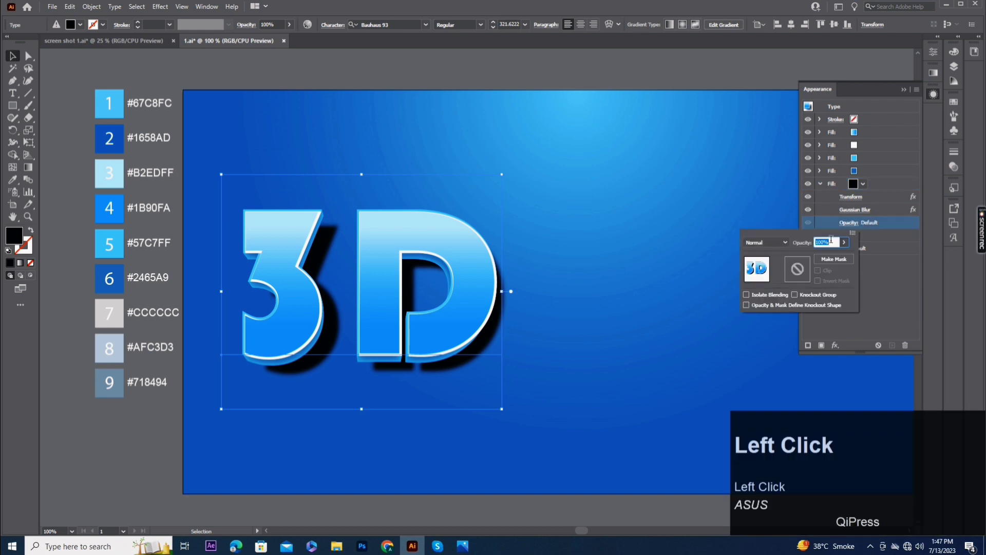
Set the blurred shadow fill to 28% opacity in Soft Light mode
text(28)
click(788, 246)
click(780, 359)
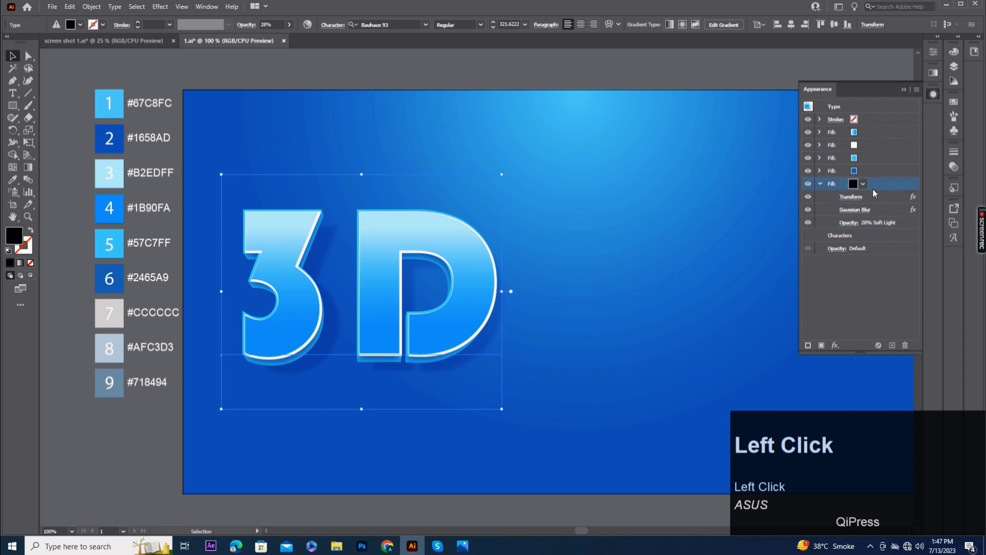
Duplicate the shadow fill, make it white and give it an Offset Path of 16.6816
click(894, 343)
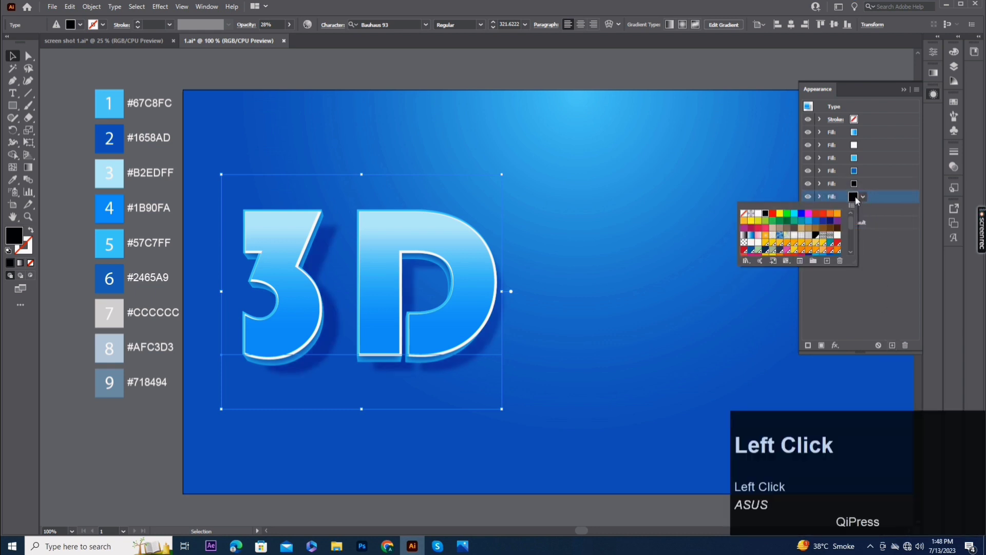
click(824, 201)
click(841, 349)
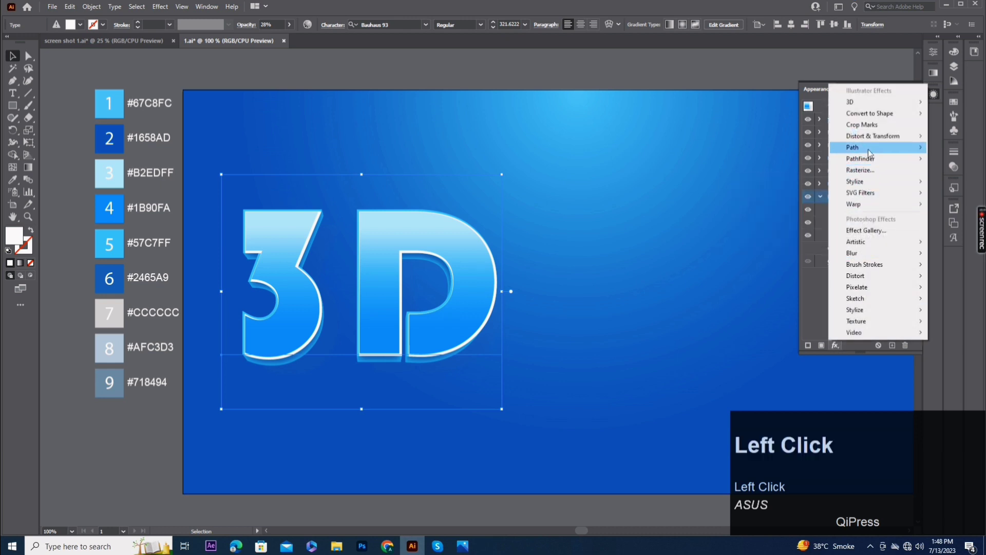
click(812, 151)
key(1)
text(16.6816)
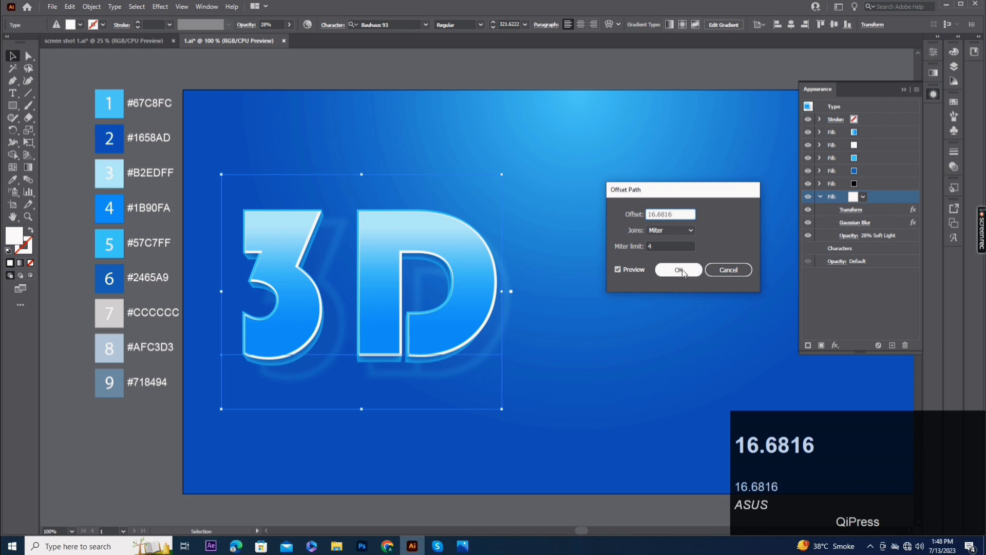
click(684, 273)
Adjust the white fill's Transform offsets to shift it slightly downward (8)
click(864, 227)
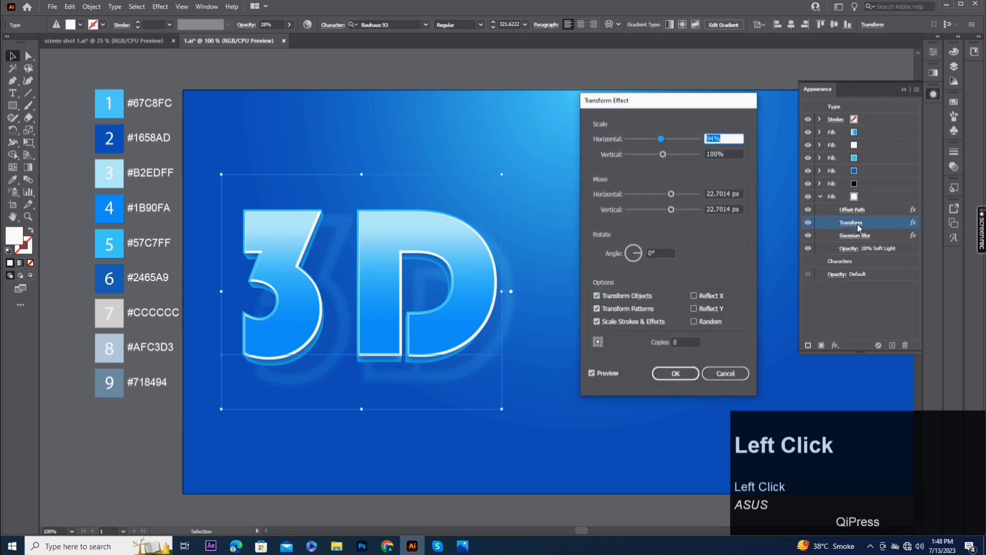
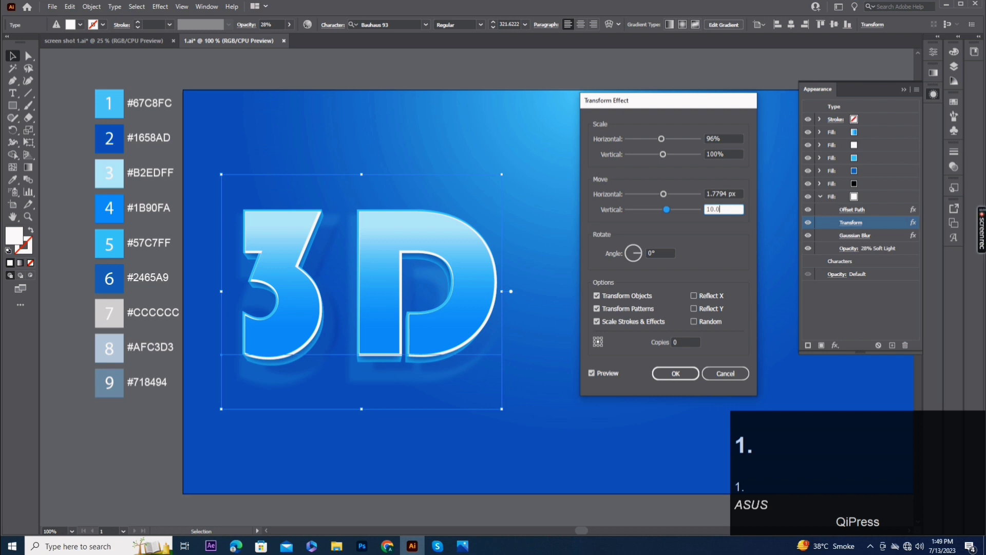
text(8)
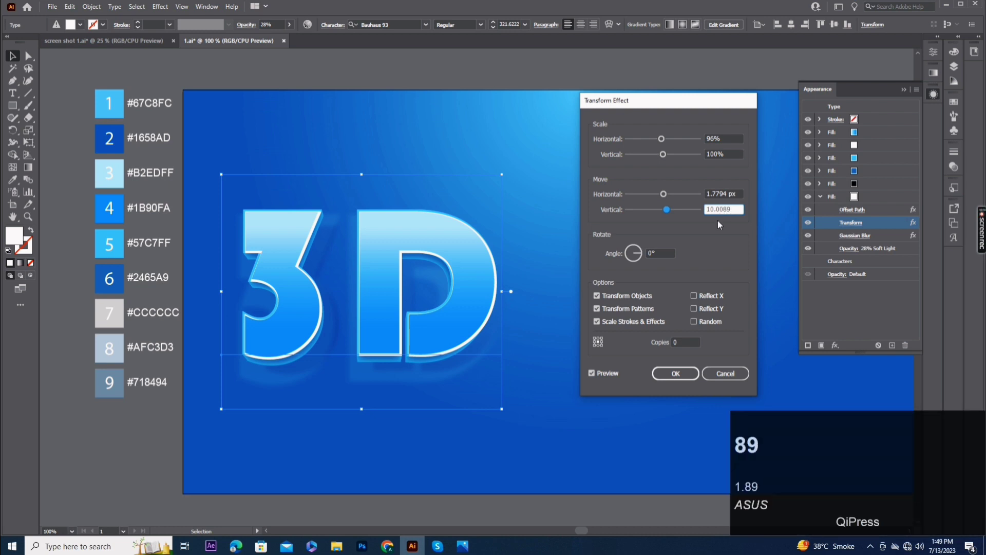
click(679, 378)
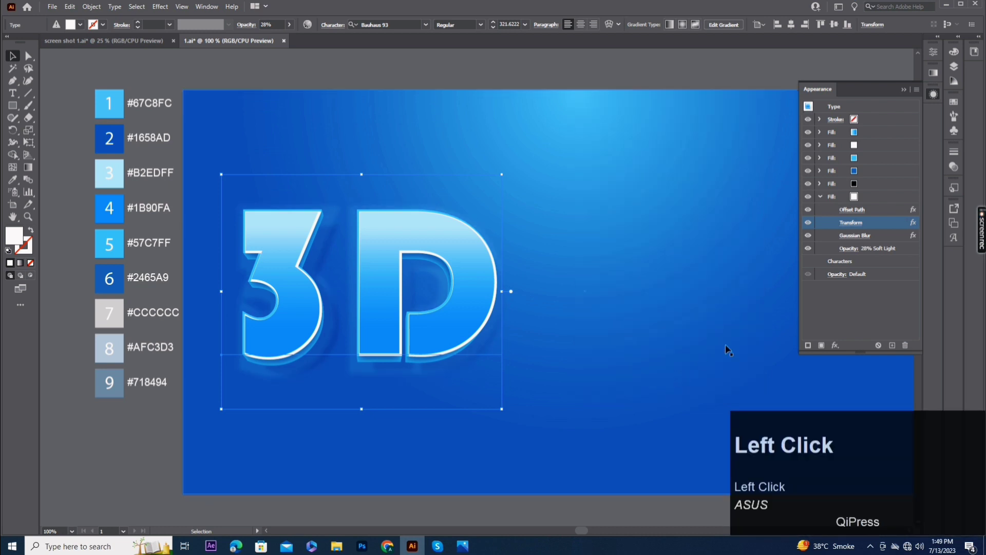
Remove the Gaussian Blur from the white fill and reset it to Normal 100% opacity
click(896, 237)
drag(894, 237, 857, 238)
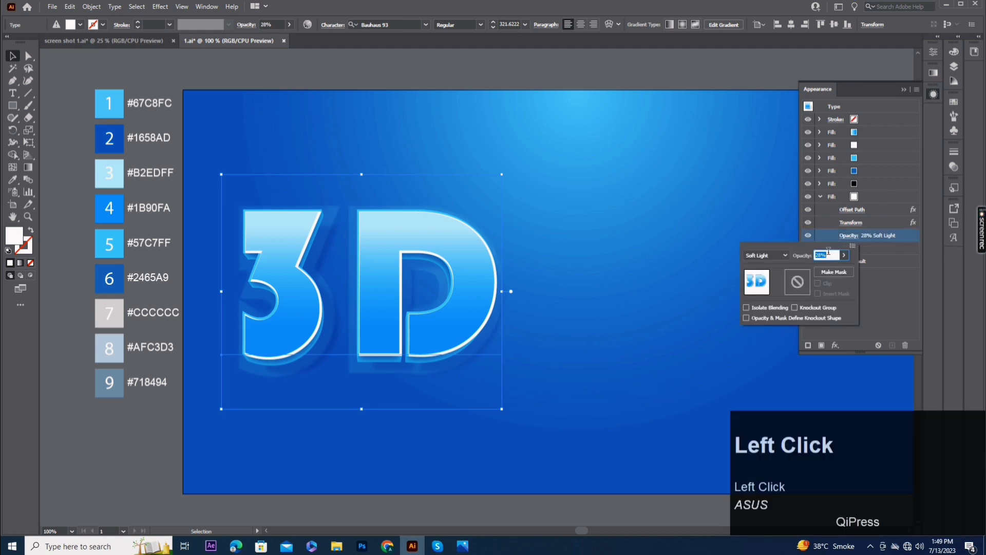
key(1)
click(790, 257)
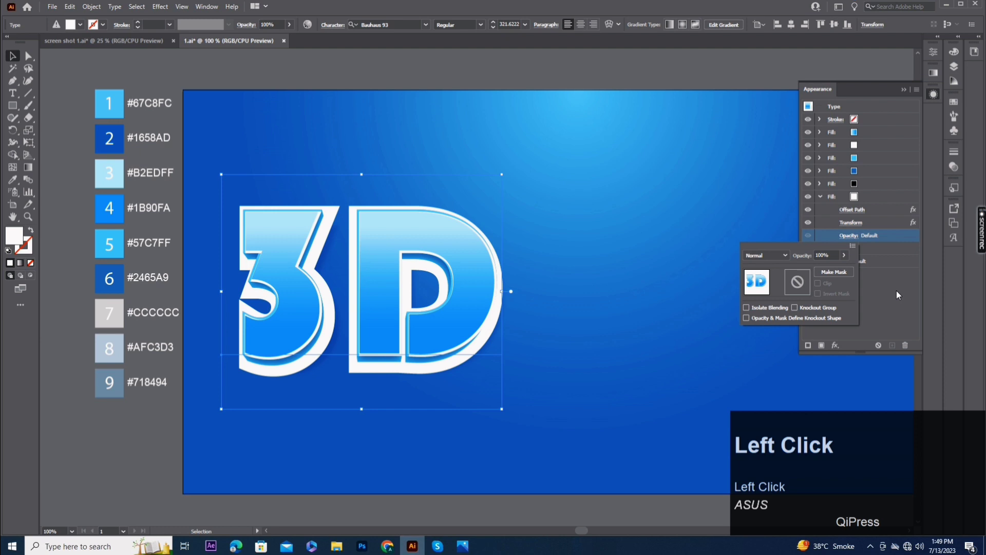
click(897, 295)
click(875, 202)
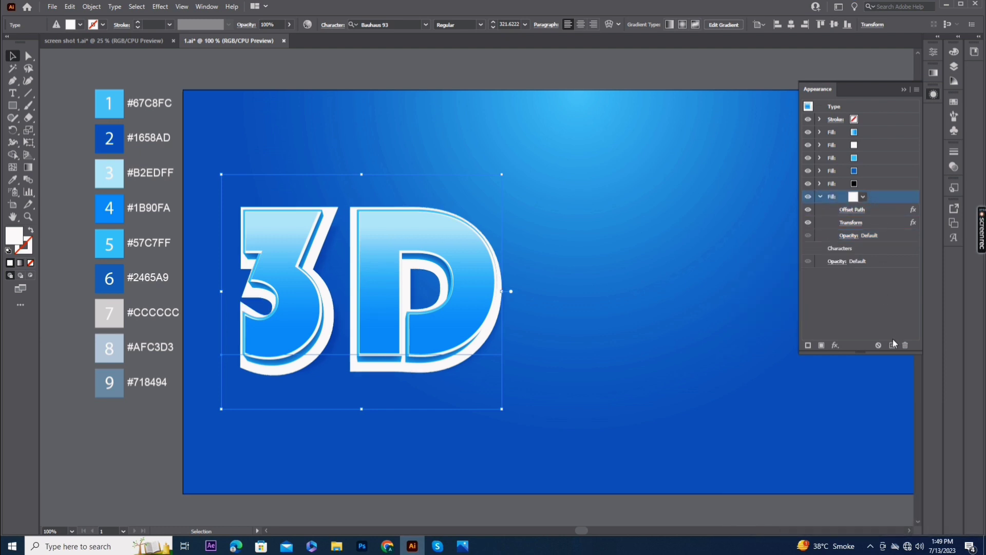
Duplicate the white fill and recolour it light grey #CCCCCC sampled from the artwork
click(899, 344)
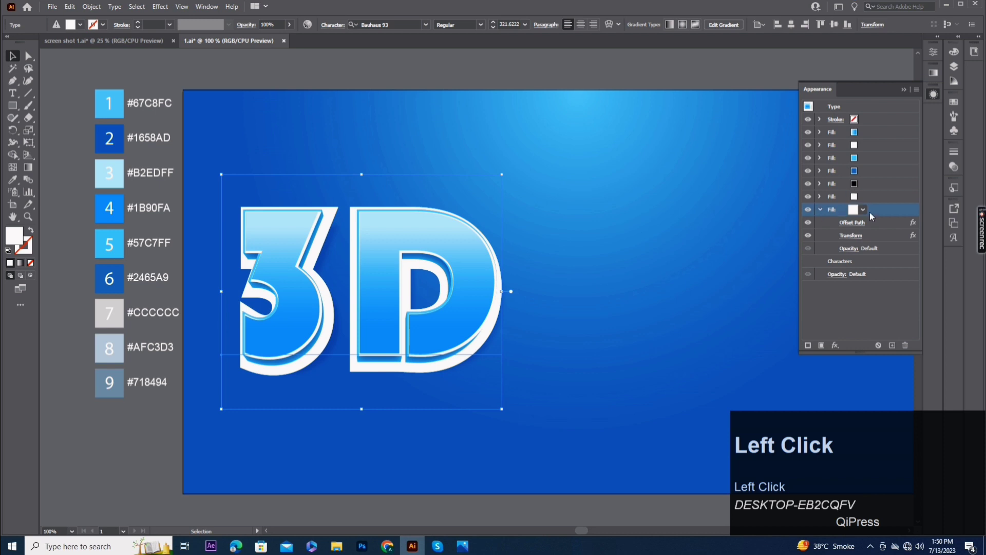
click(13, 183)
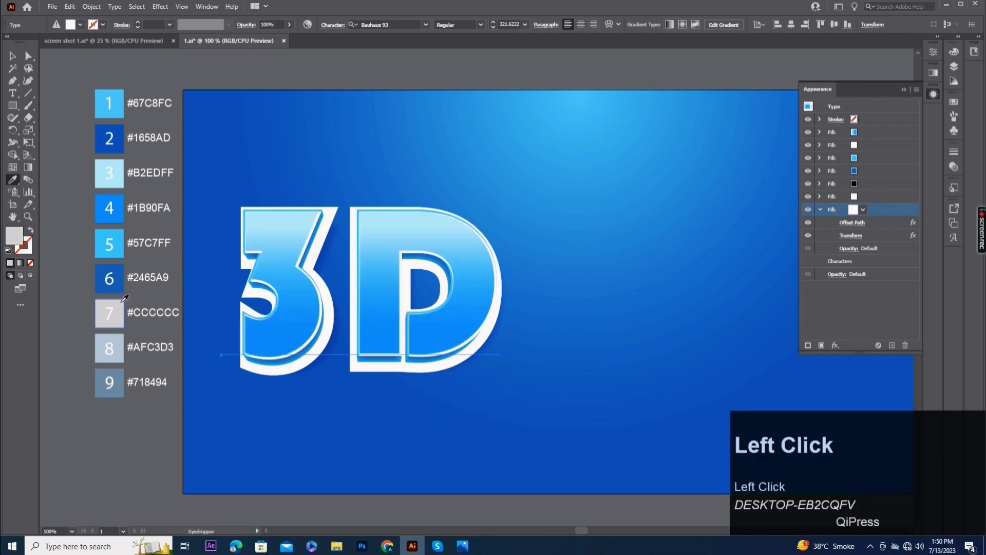
click(858, 223)
click(859, 226)
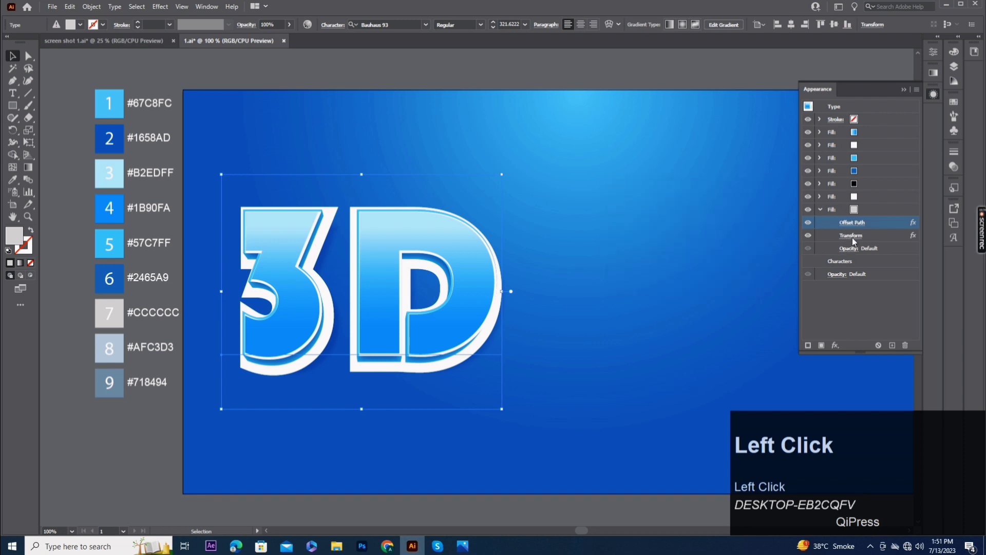
click(690, 371)
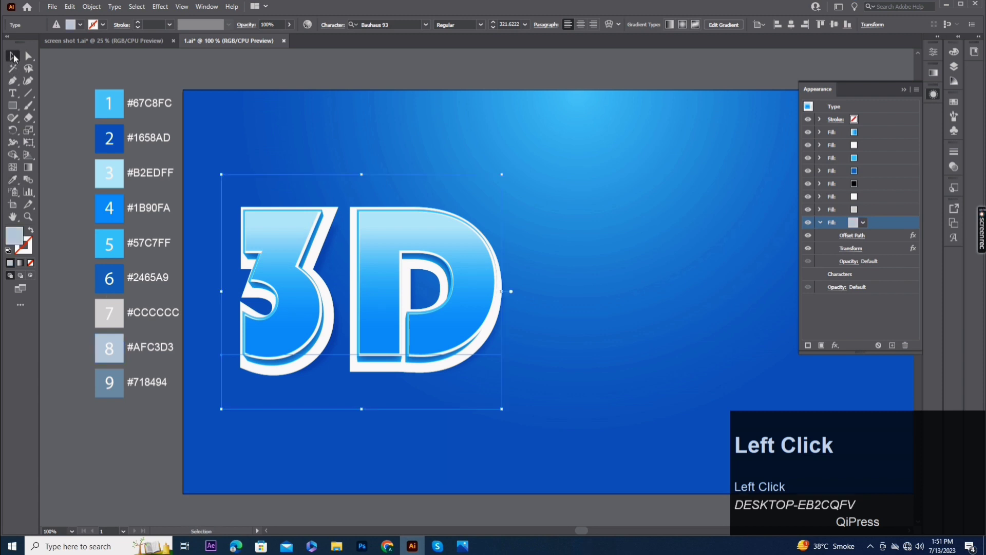
Set the grey fill's Offset Path to 15 px and add a Transform effect to shift it down
click(863, 241)
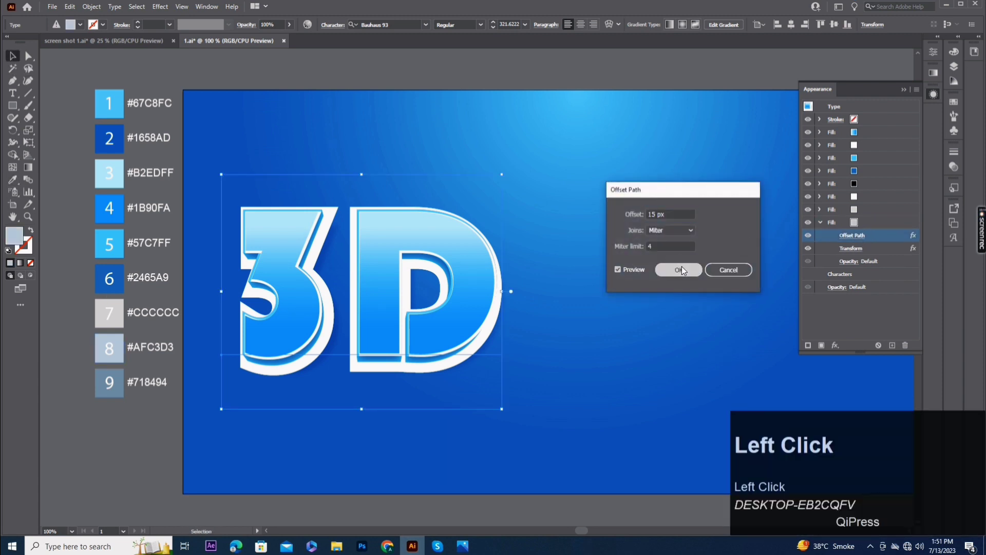
click(690, 374)
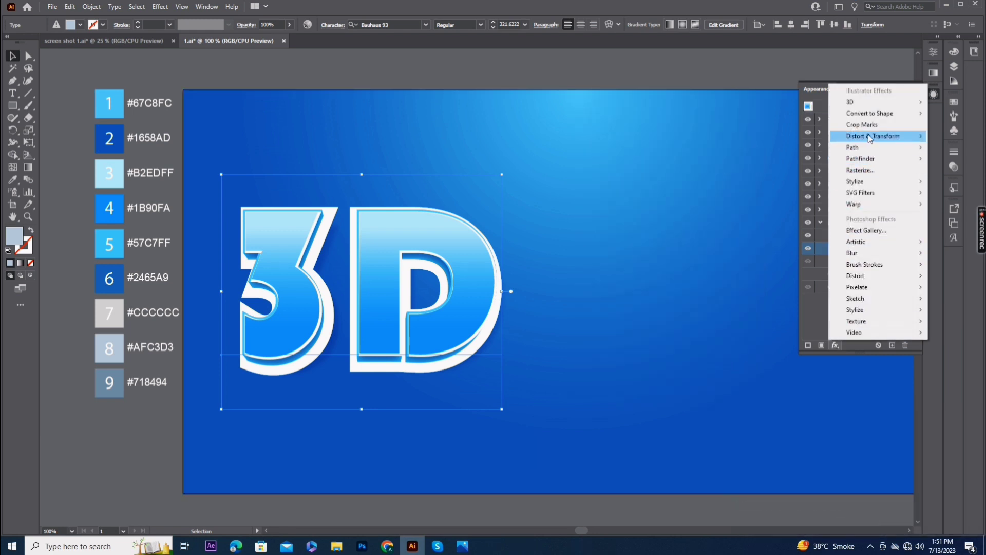
click(787, 172)
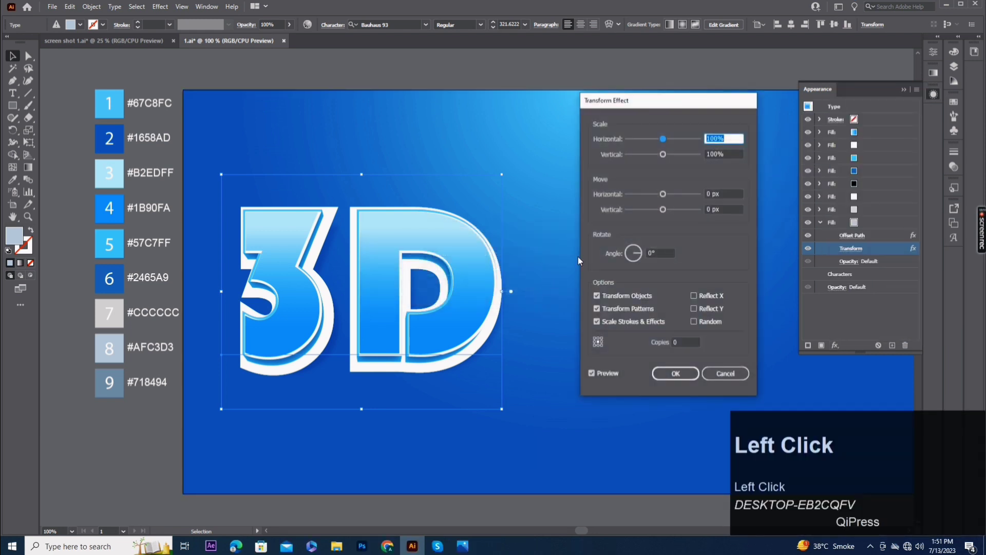
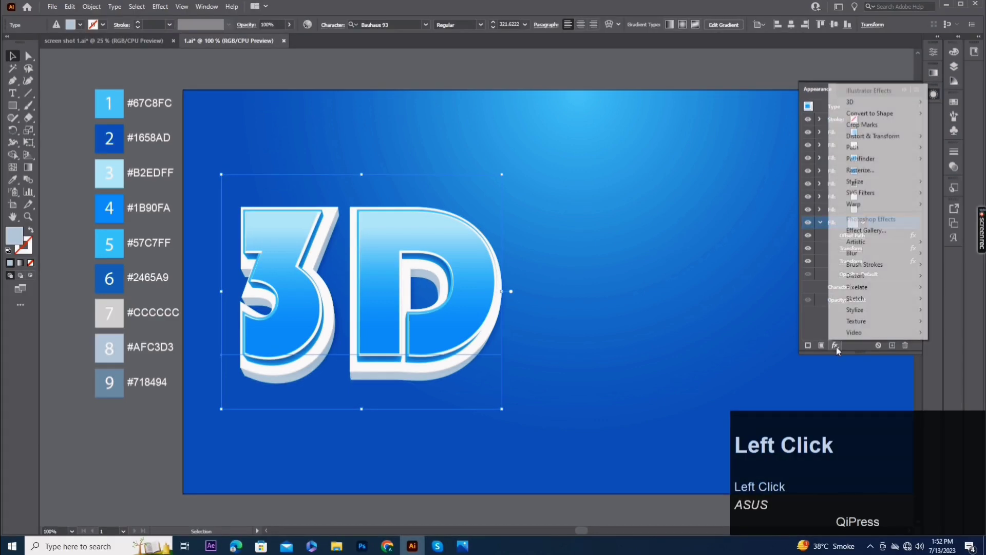
Give the grey extrusion a #6c9392 Hard Light inner glow at 50% opacity
click(786, 213)
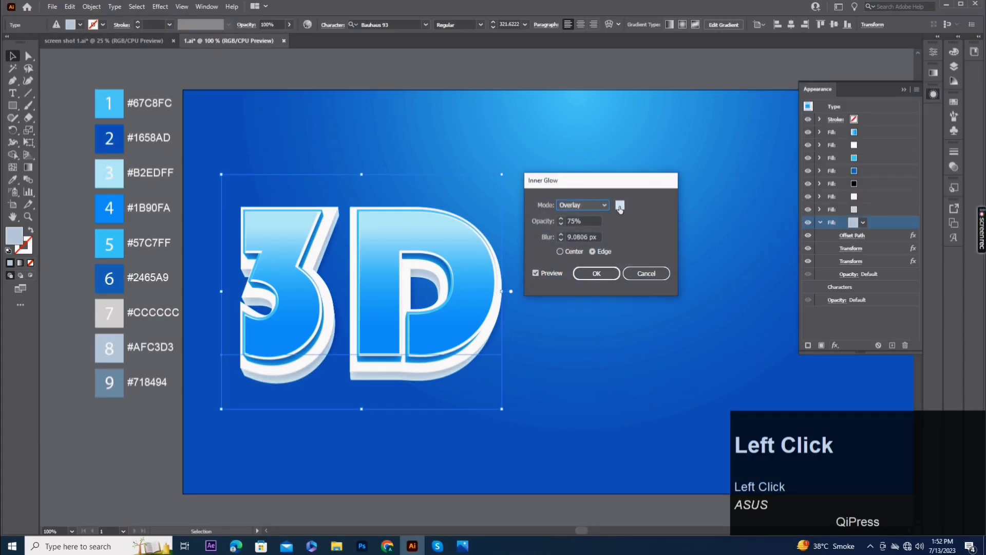
key(6)
text(6c9392)
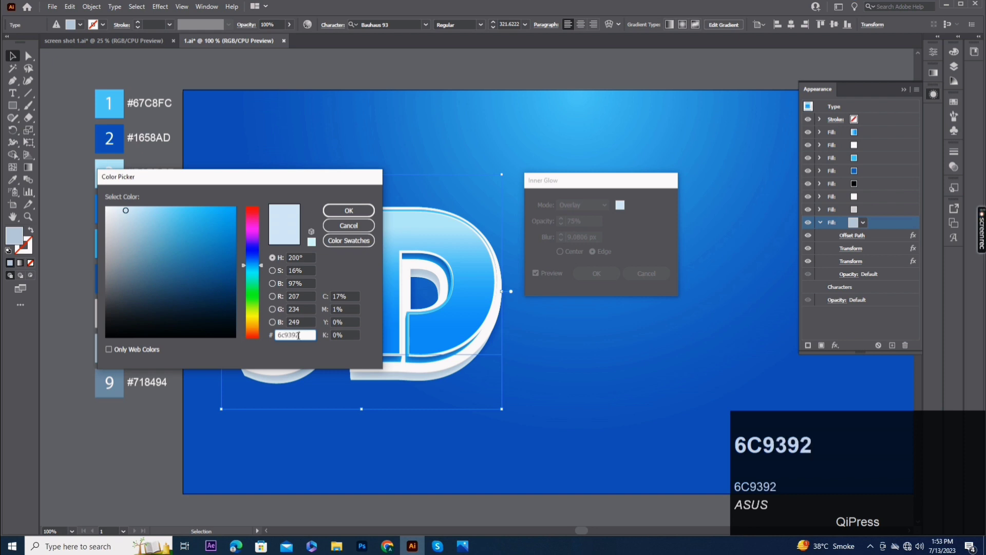
double_click(587, 211)
click(590, 286)
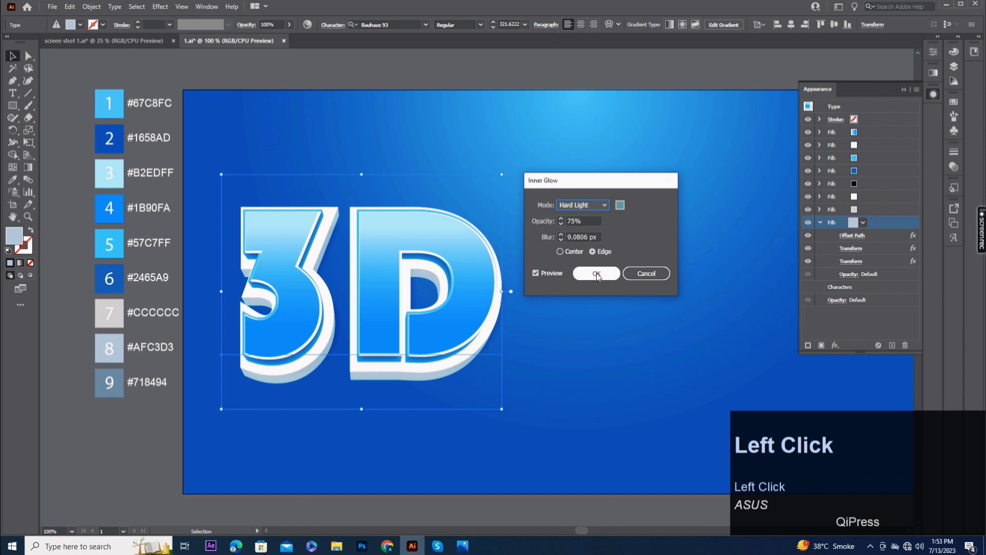
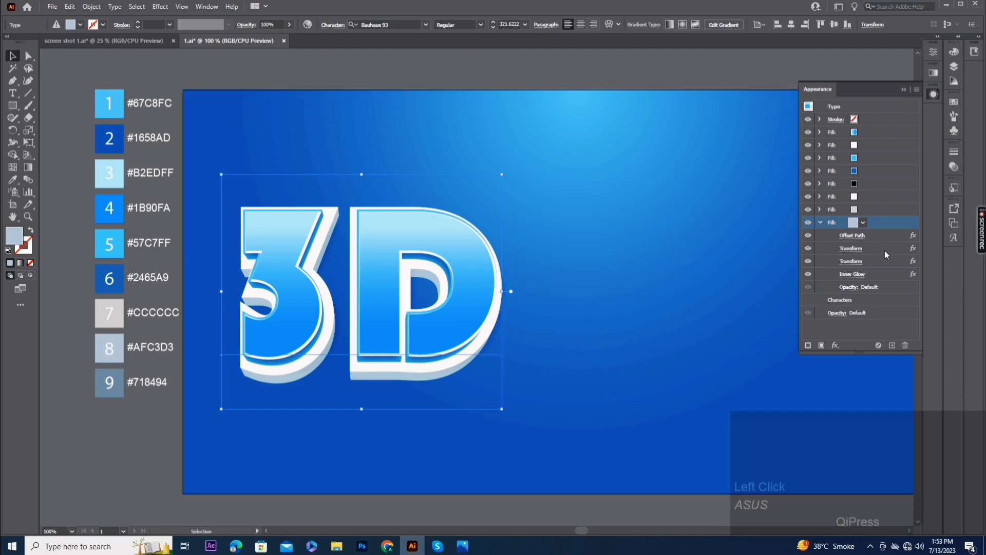
click(884, 224)
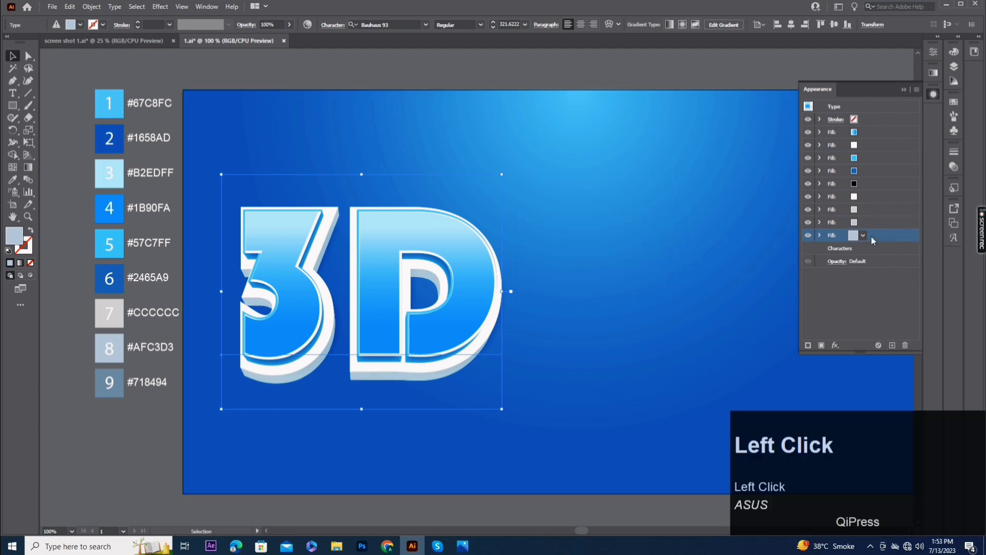
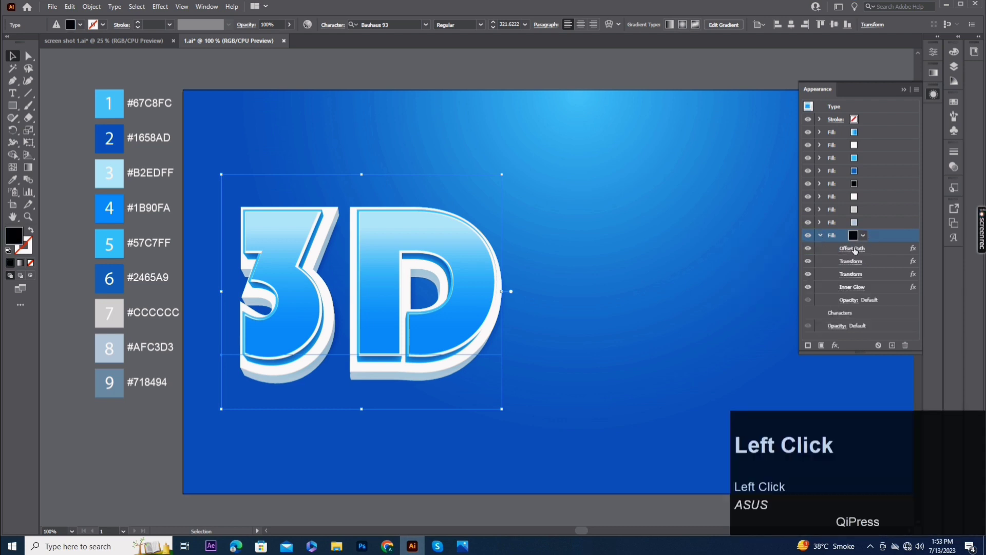
Widen the black layer's Offset Path to 24.4663 px
text(24.)
text(24.4663)
double_click(690, 275)
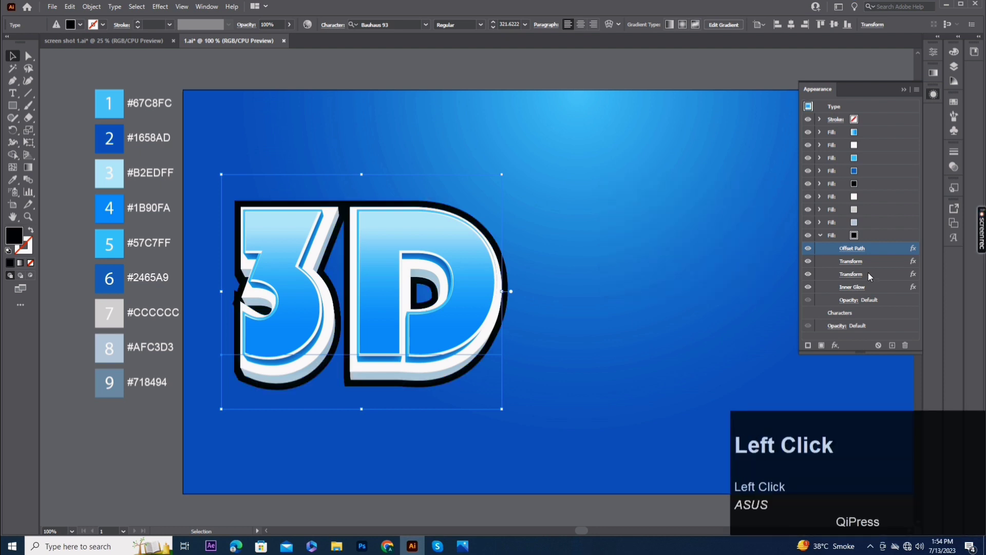
Set its Transform to 90% horizontal width and 35 px down, then discard the leftover effects
click(861, 266)
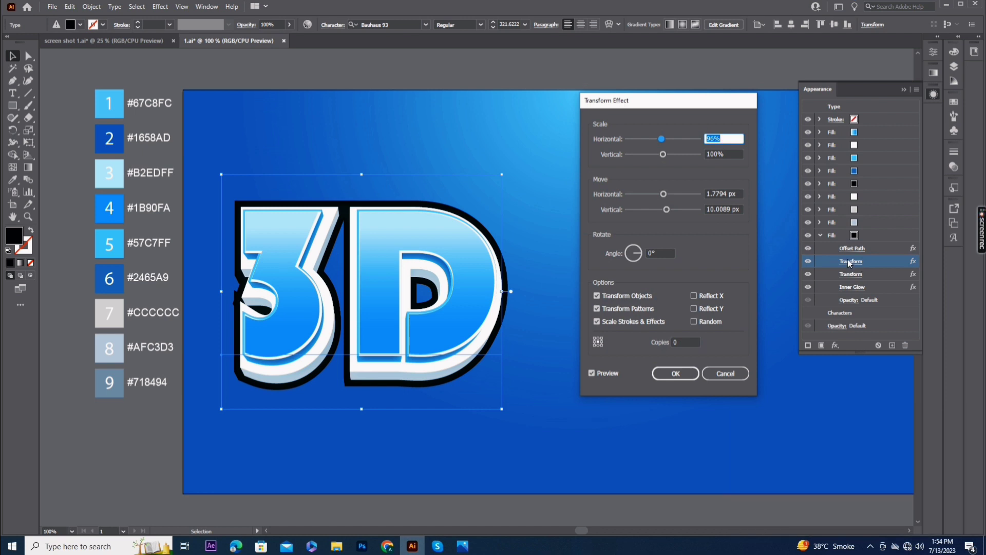
key(9)
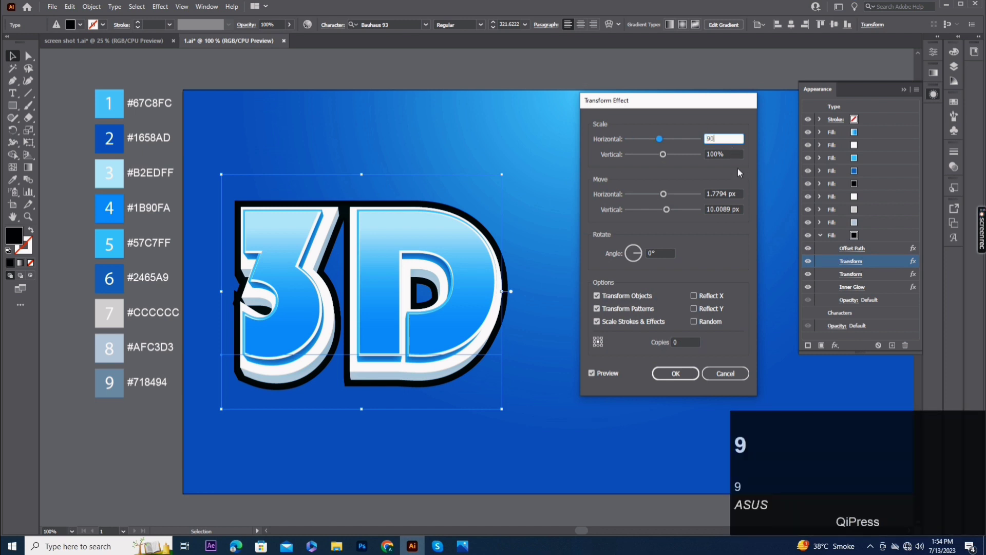
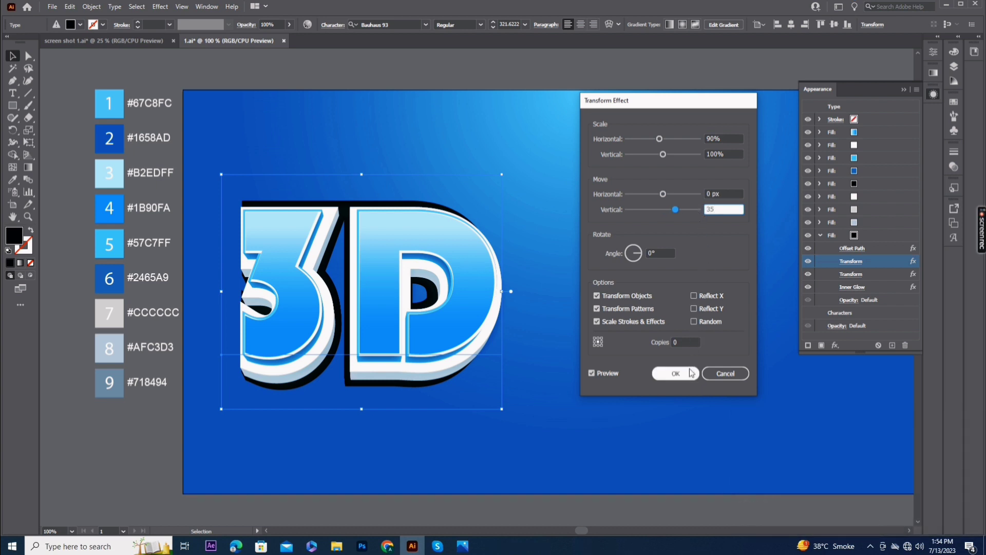
click(695, 372)
click(877, 274)
drag(875, 278, 872, 243)
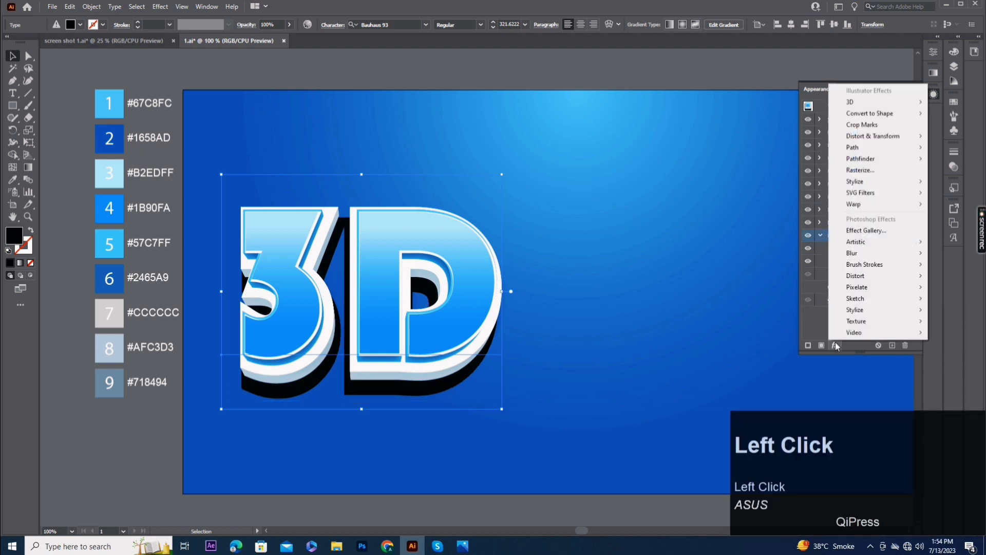
Gaussian-blur the black shadow (radius 13) and set it to 60% opacity, Soft Light
click(808, 257)
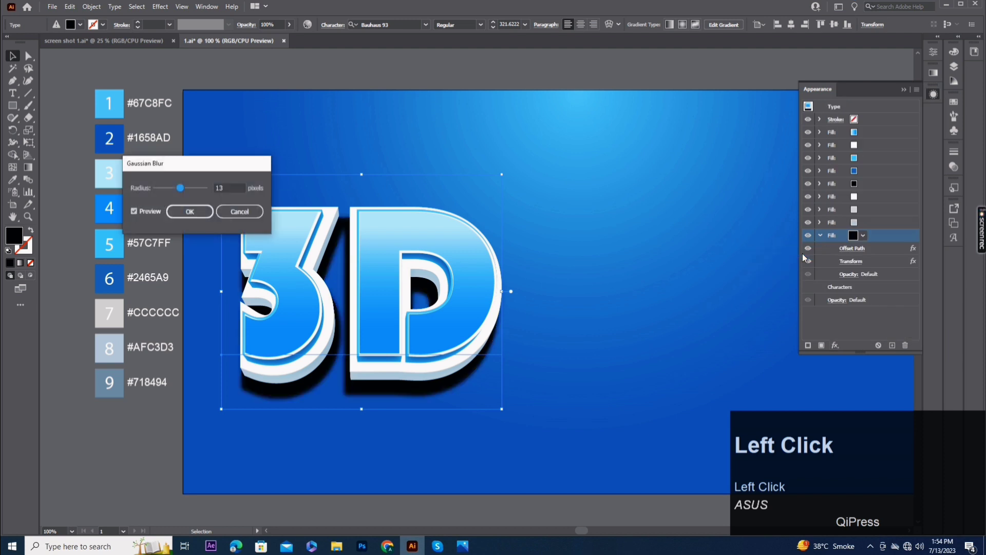
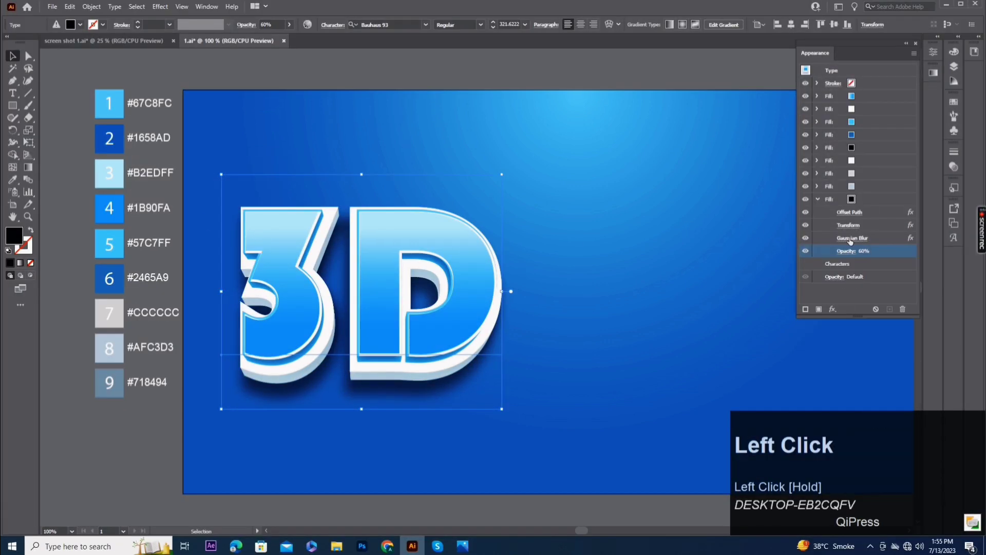
click(782, 275)
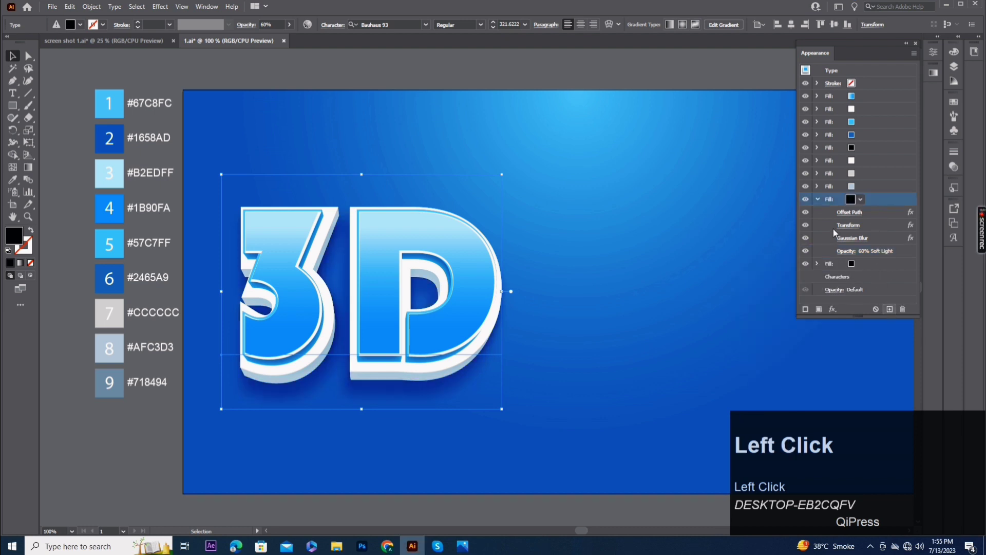
Push the duplicated shadow further down via Transform at 56% opacity, then begin typing more letters
click(822, 213)
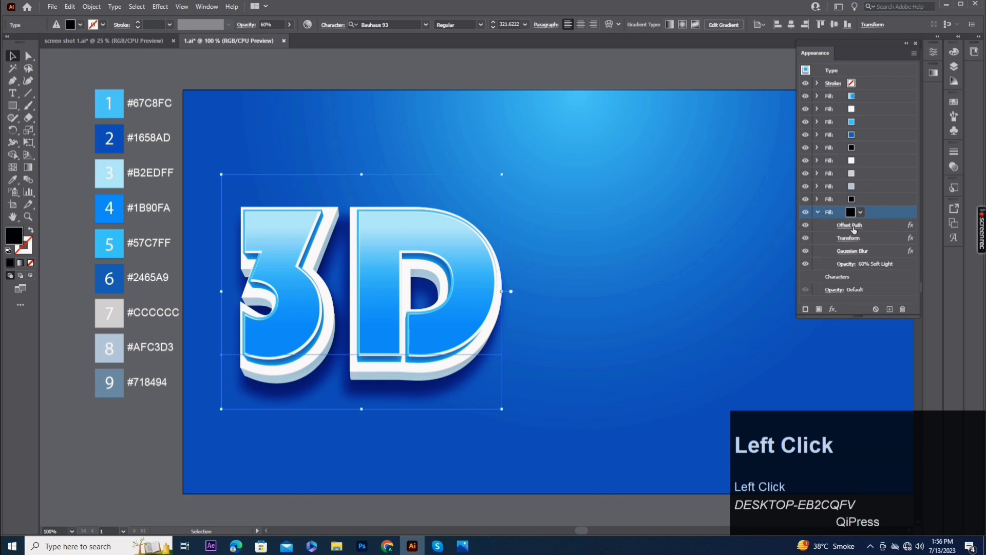
click(682, 276)
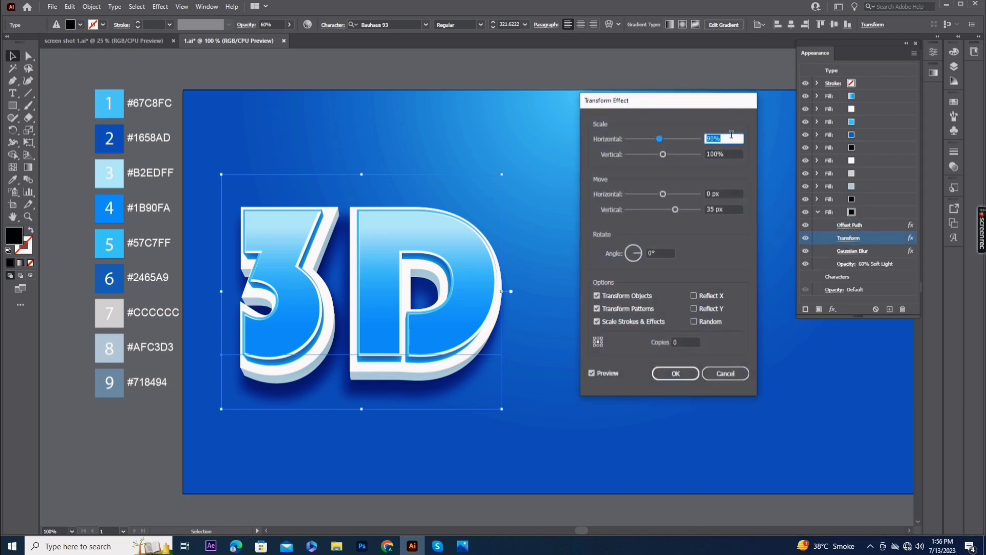
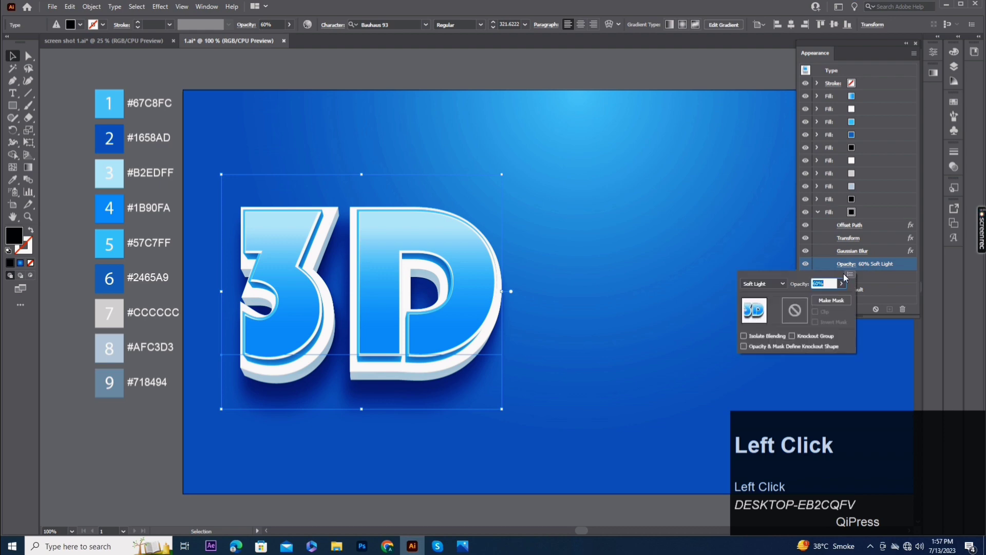
text(56)
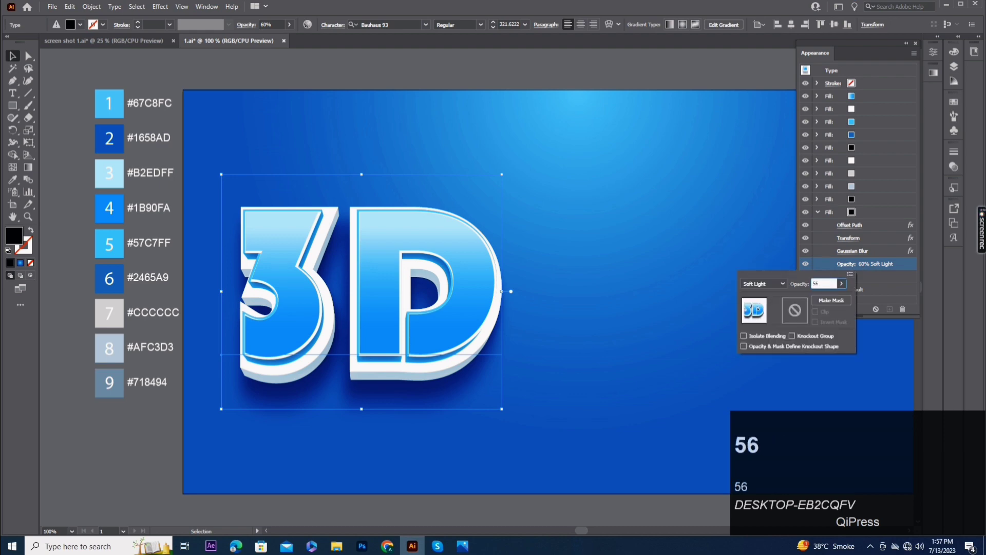
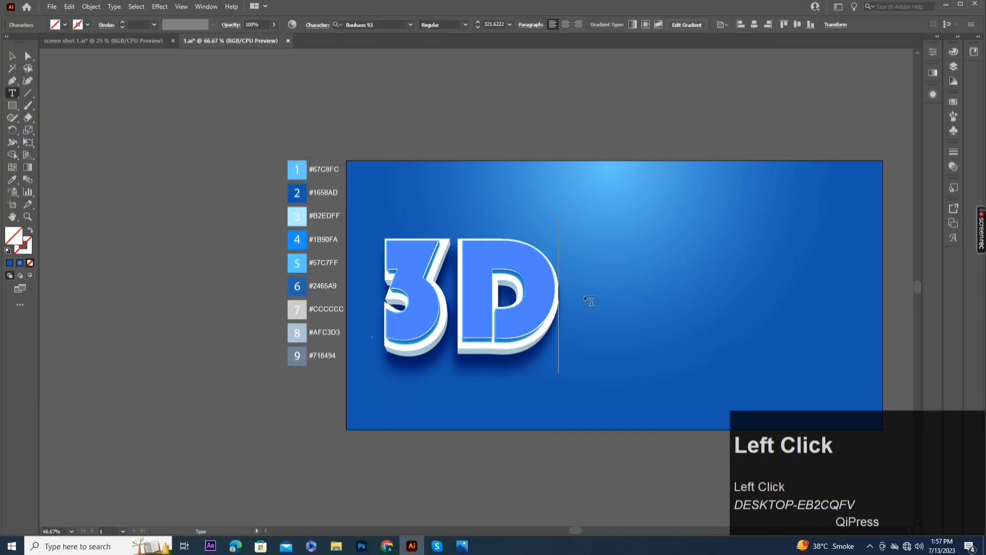
key(shift+e)
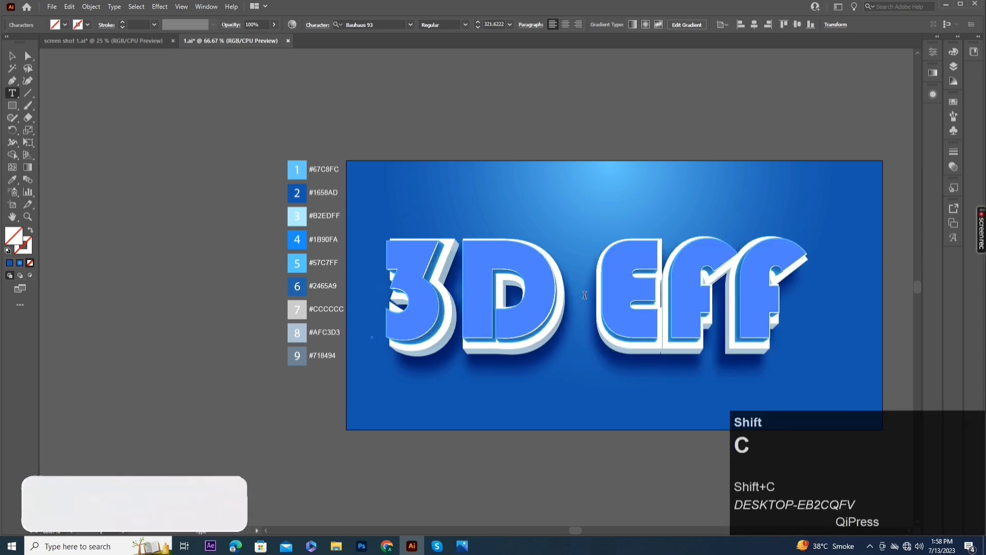